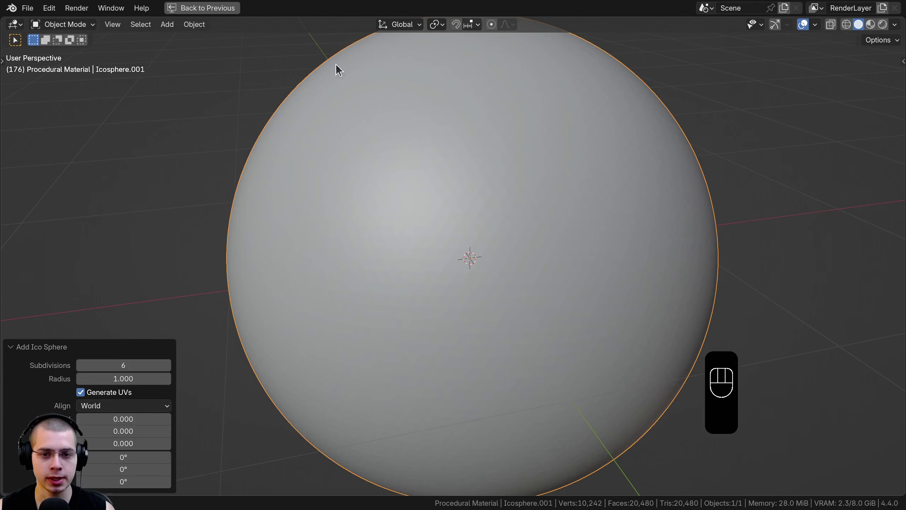
- Scale the icosphere to 0.2 and apply its transforms
key("w")
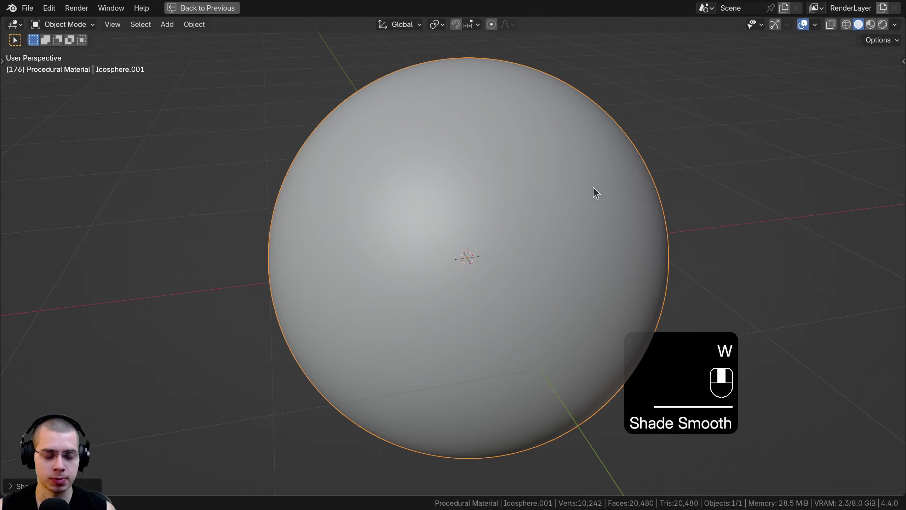
middle_click(560, 216)
key("s")
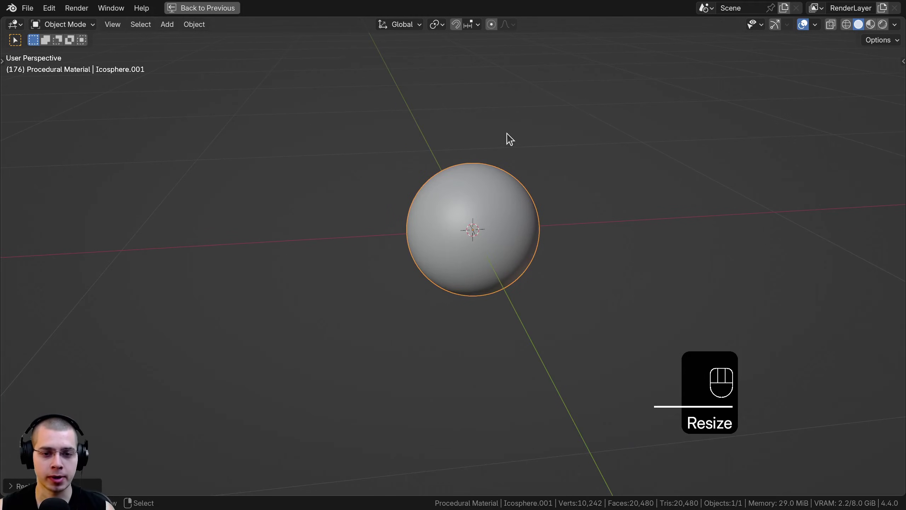
middle_click(466, 154)
key("ctrl+a")
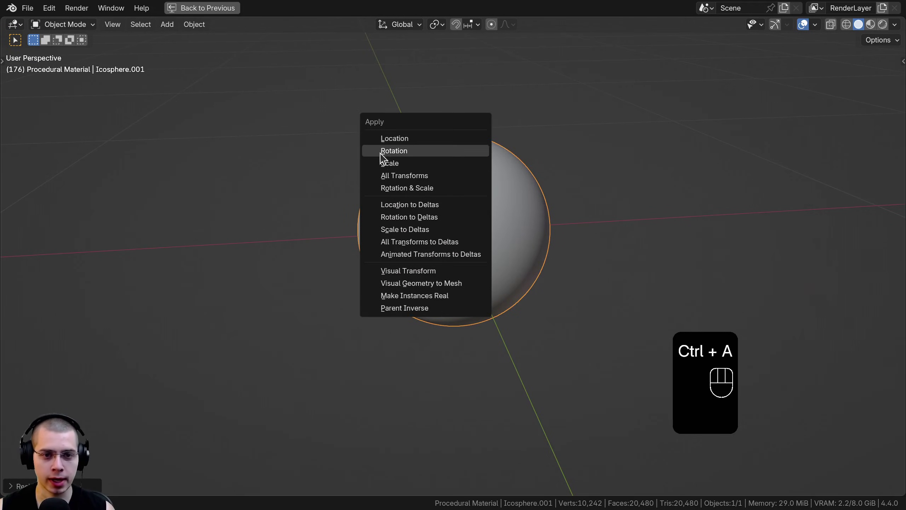
middle_click(447, 200)
key("a")
- Delete the unwanted object and frame the sphere through the scene camera
key("g")
key("KP_Decimal")
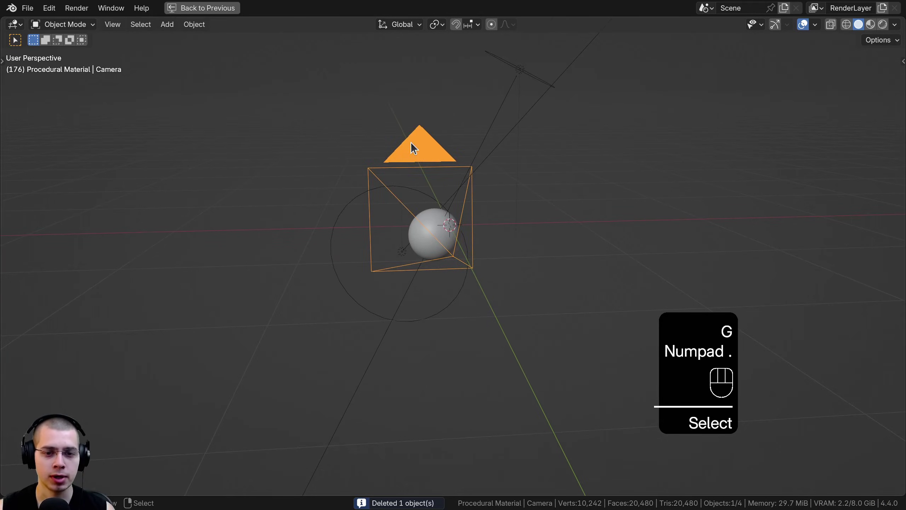
key("KP_0")
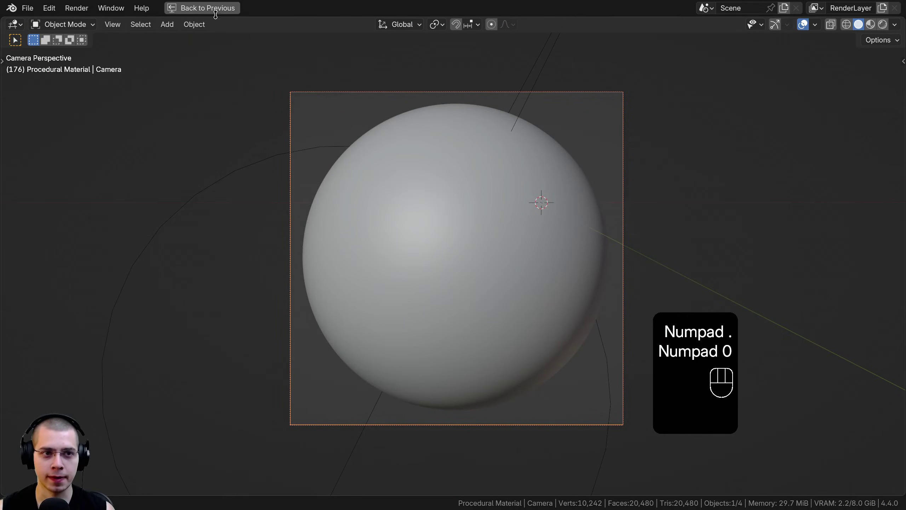
- Switch to the Shading workspace in Rendered view and set the disk Area light to power 20
key("g")
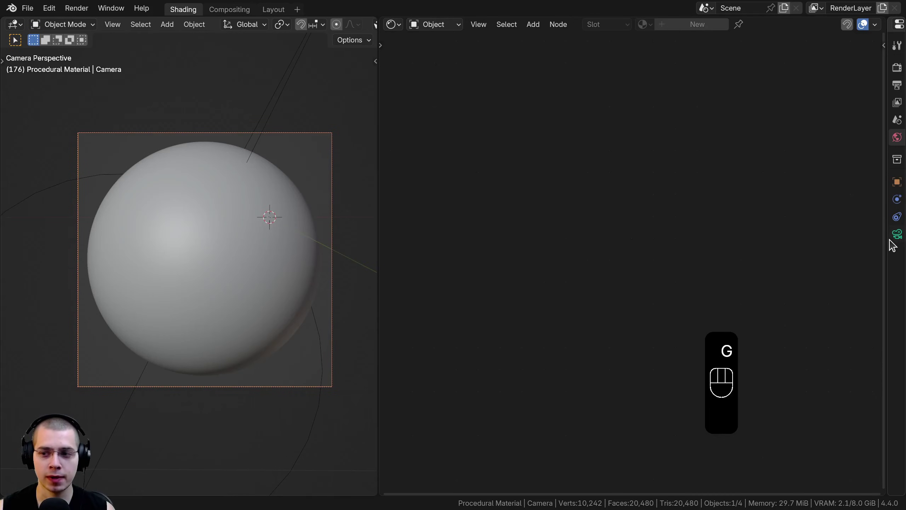
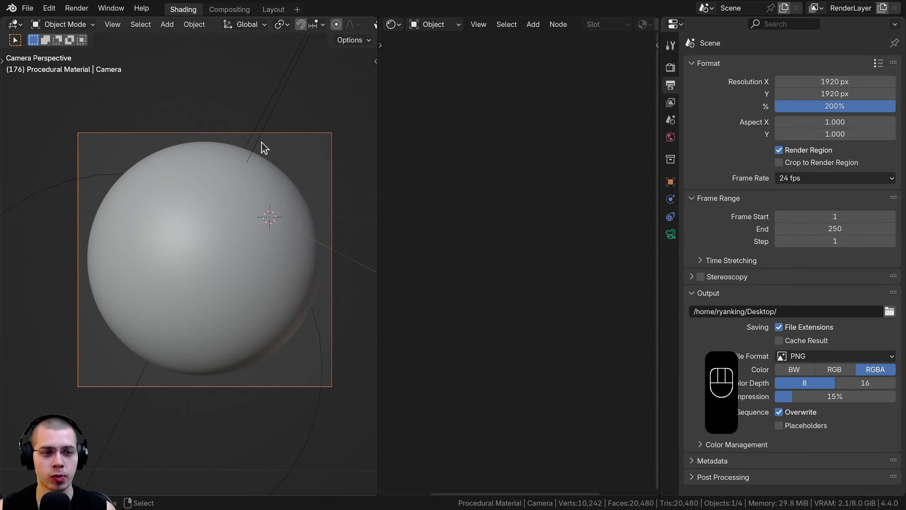
right_click(285, 139)
middle_click(275, 163)
key("g")
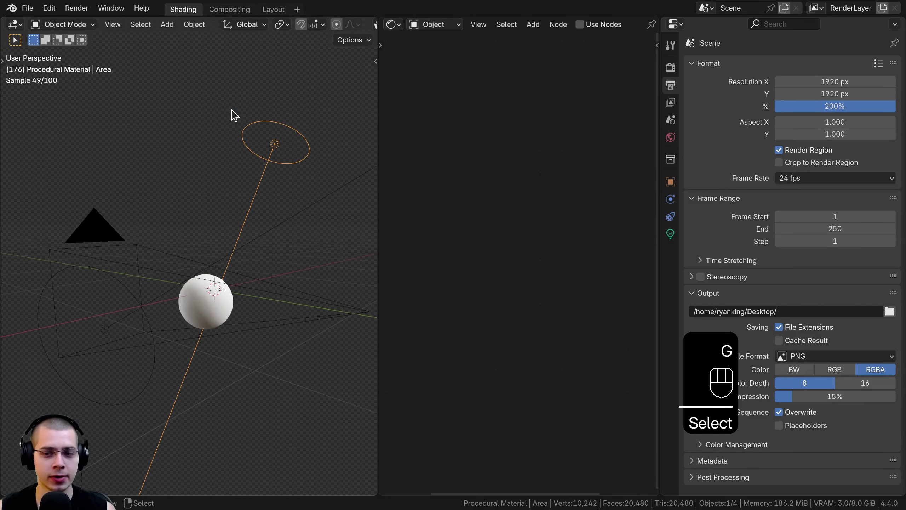
left_click(673, 242)
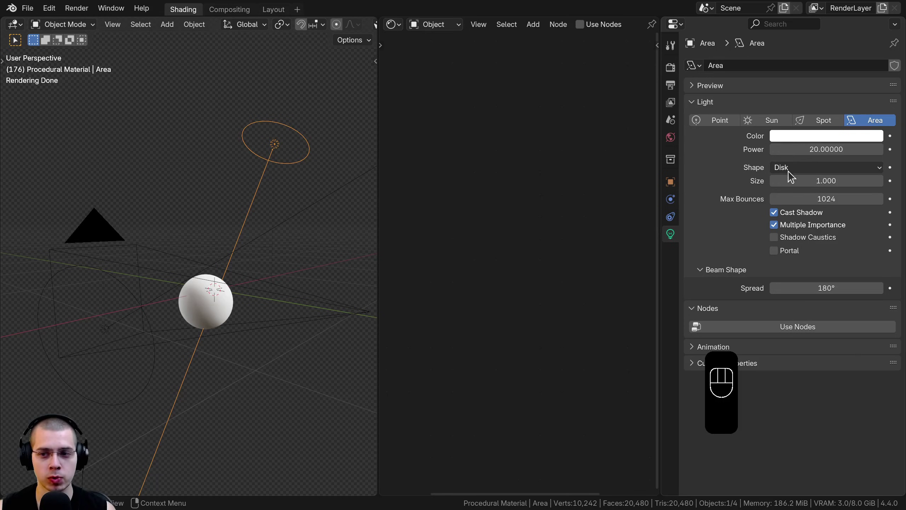
left_click(792, 176)
left_click_drag(152, 214, 229, 154)
left_click_drag(130, 268, 139, 298)
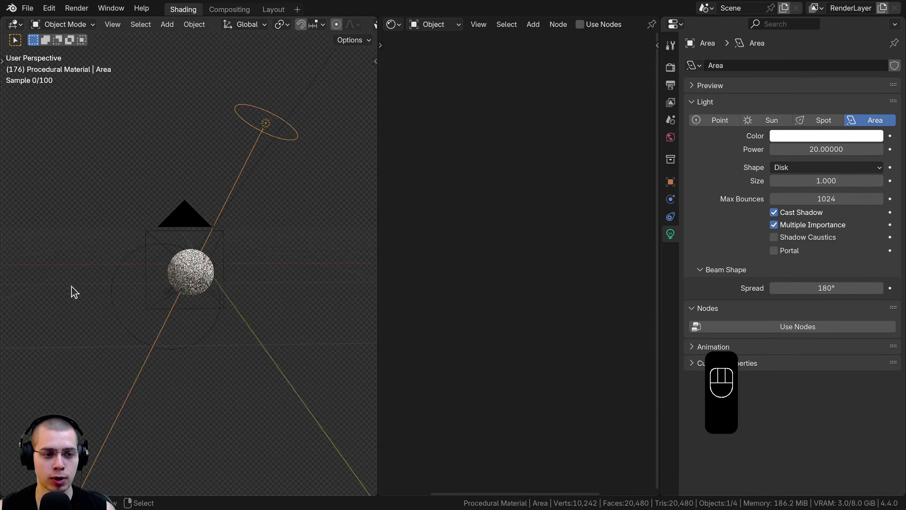
- Duplicate the light as Area.001 at power 5 lighting the sphere from the side, seen through the camera
middle_click(211, 277)
left_click_drag(180, 295, 165, 288)
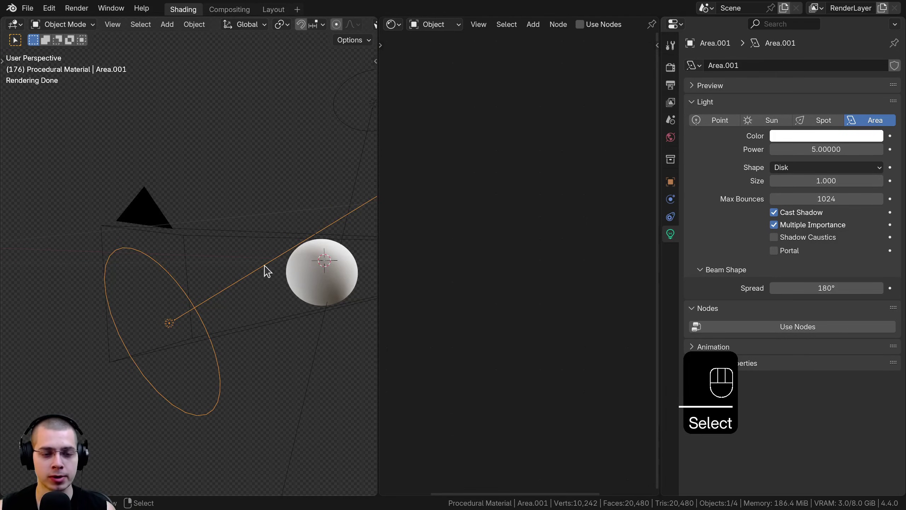
key("KP_Decimal")
key("KP_Decimal")
key("KP_0")
left_click_drag(176, 239, 147, 234)
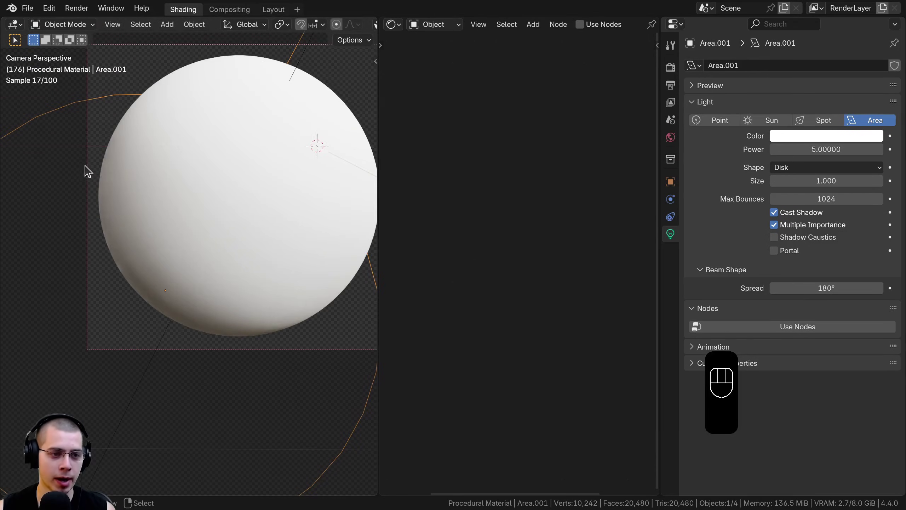
middle_click(159, 325)
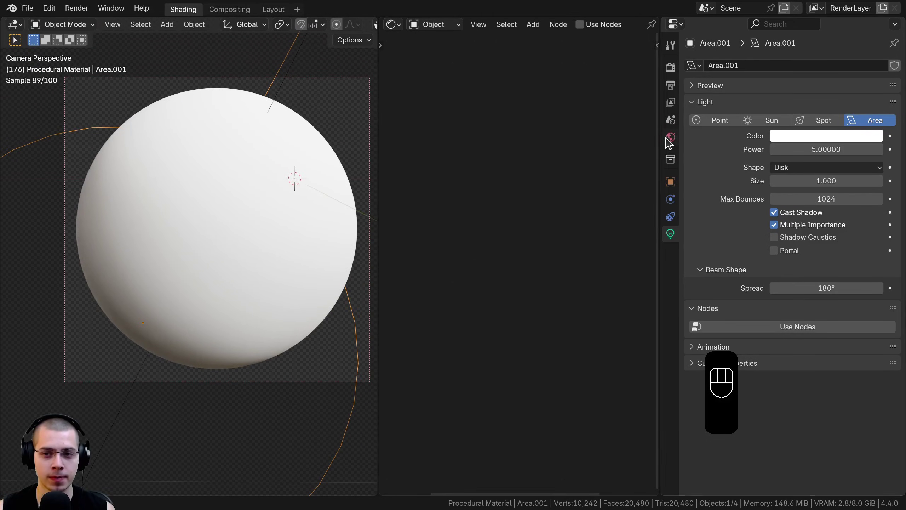
- Review the world's machine_shop HDRI background settings
left_click(669, 142)
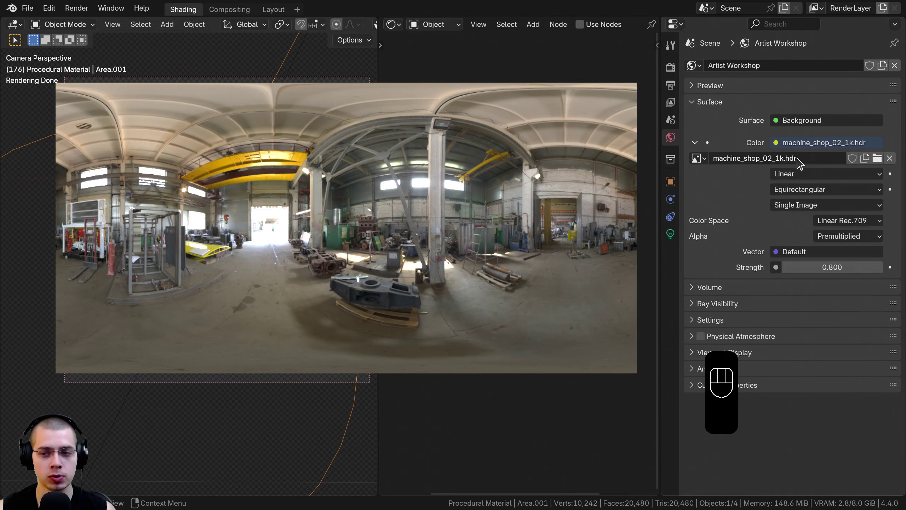
left_click_drag(808, 153, 725, 180)
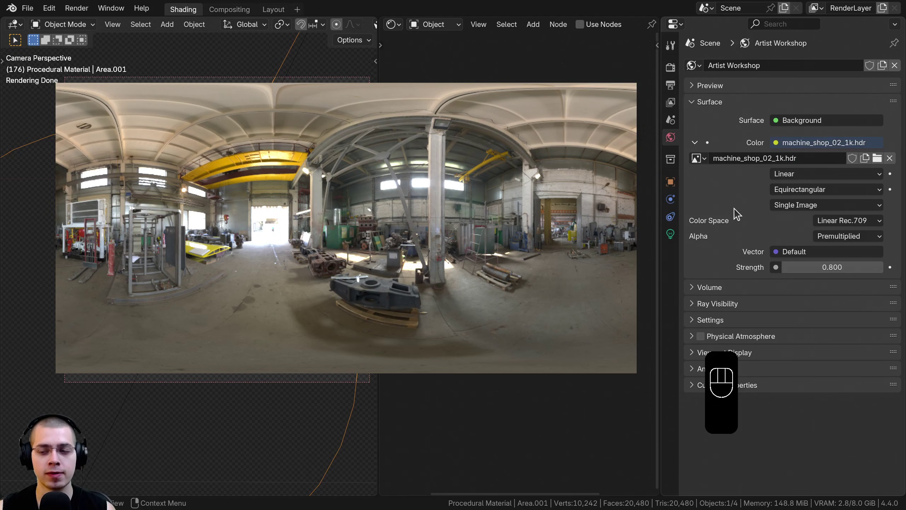
left_click_drag(790, 153, 752, 194)
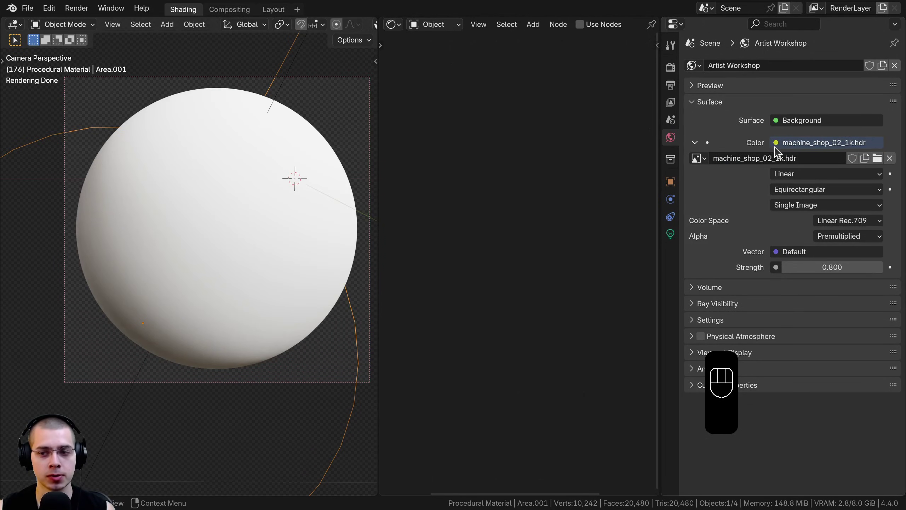
left_click_drag(780, 148, 805, 251)
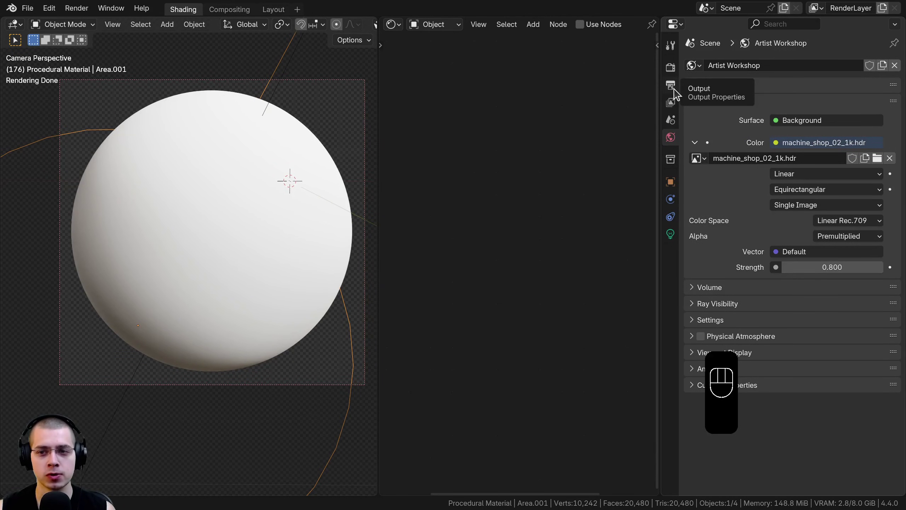
left_click(680, 94)
- Review the Cycles render settings and make the render film transparent, checked through the camera
left_click(679, 74)
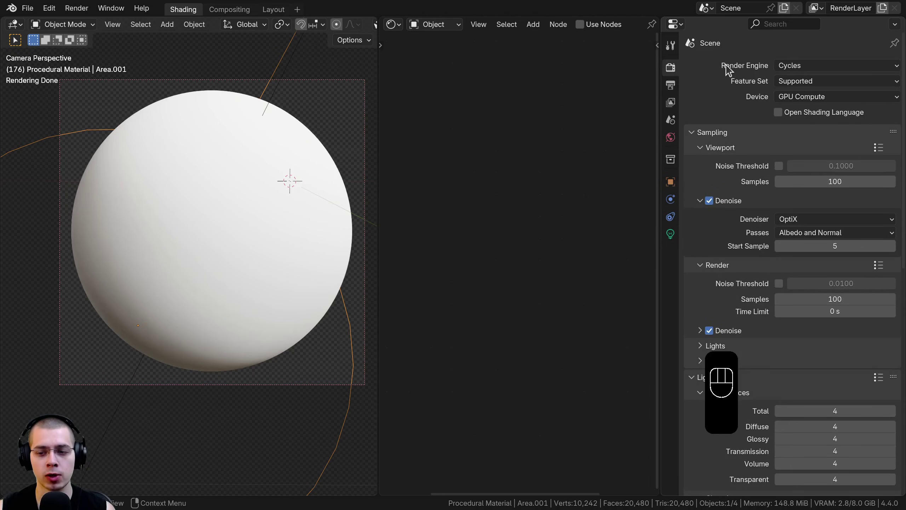
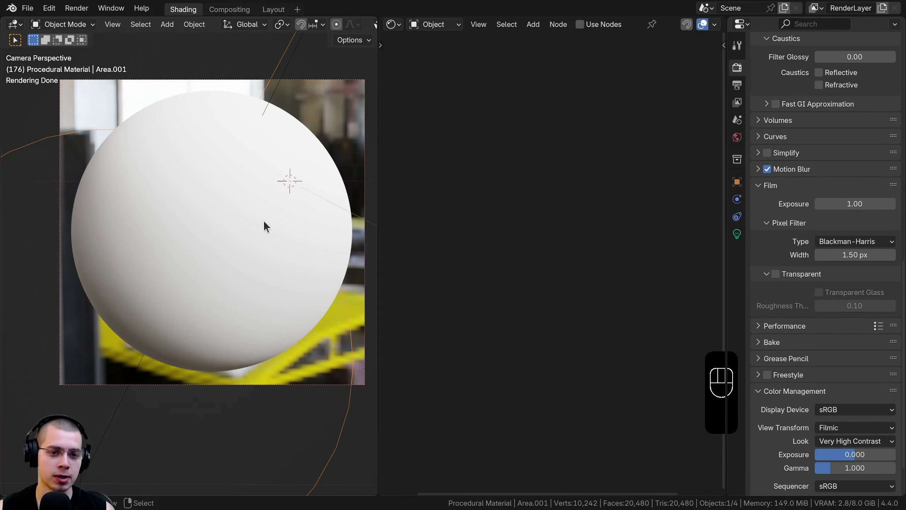
left_click(308, 236)
left_click(782, 281)
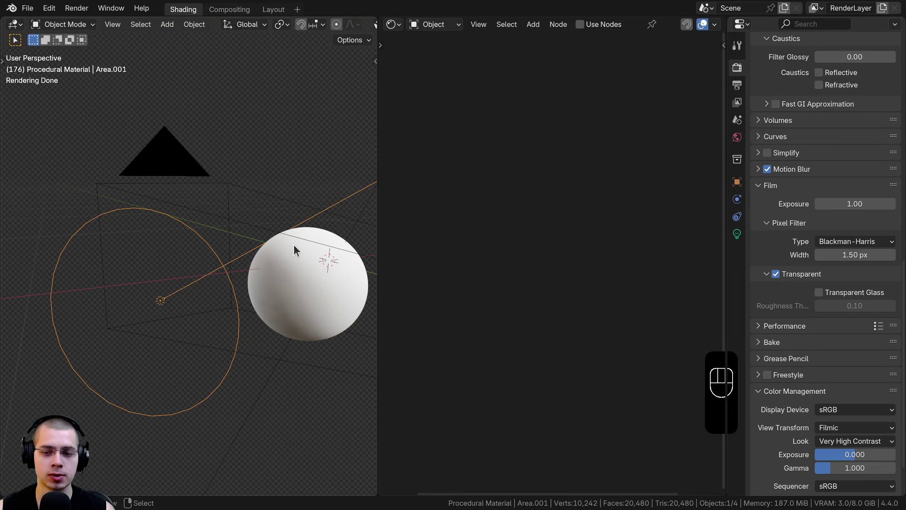
key("KP_0")
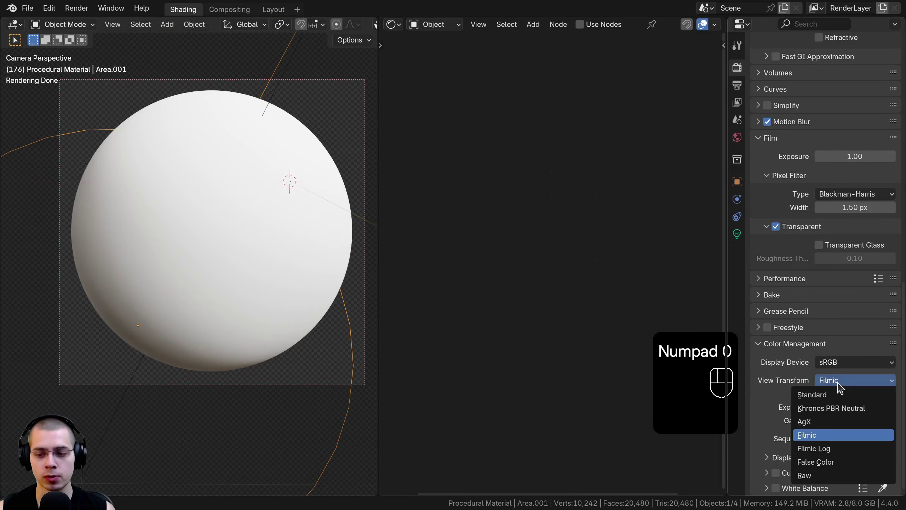
- Rearrange the viewport and return the sphere to solid shading
left_click(841, 387)
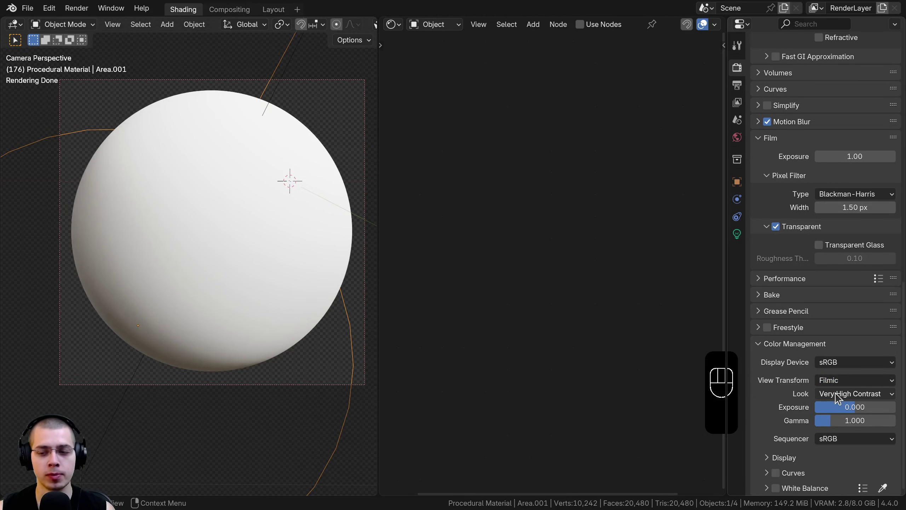
left_click_drag(838, 398, 626, 290)
key("a")
left_click(191, 15)
key("z")
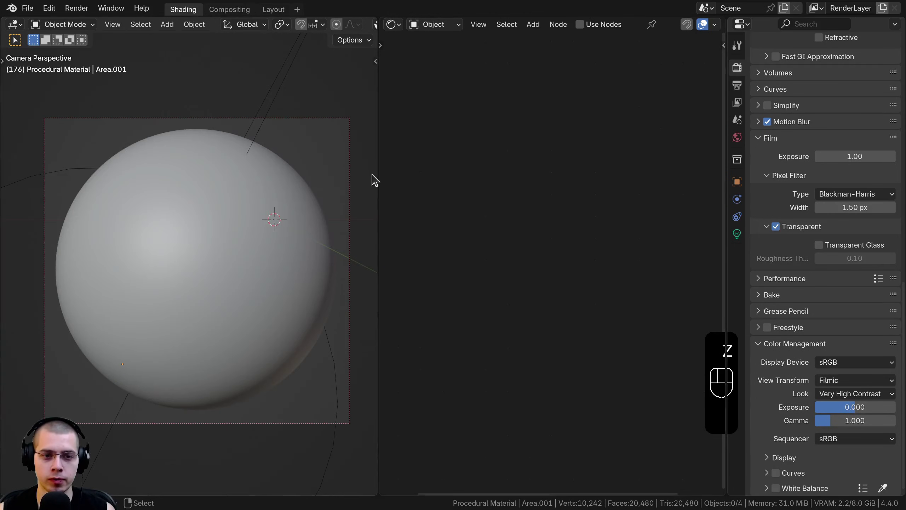
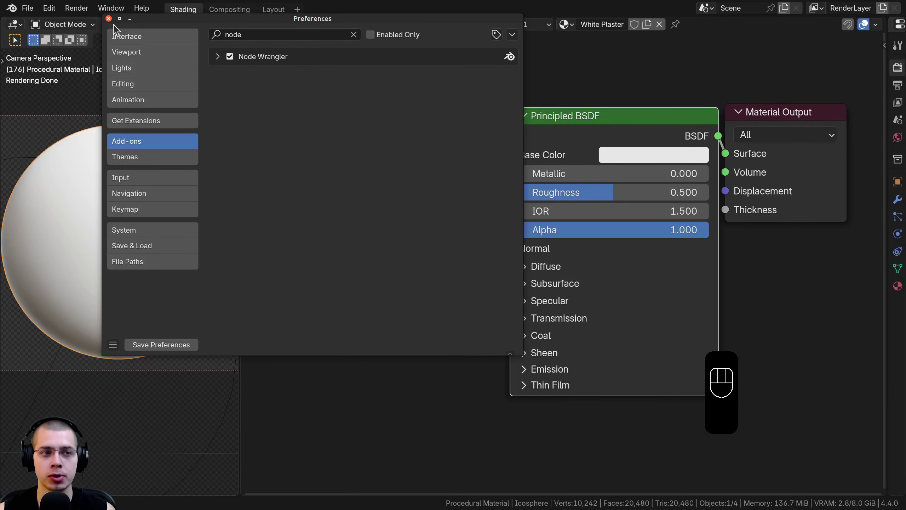
- Search for a Voronoi Texture node to add to the White Plaster material
key("shift+a")
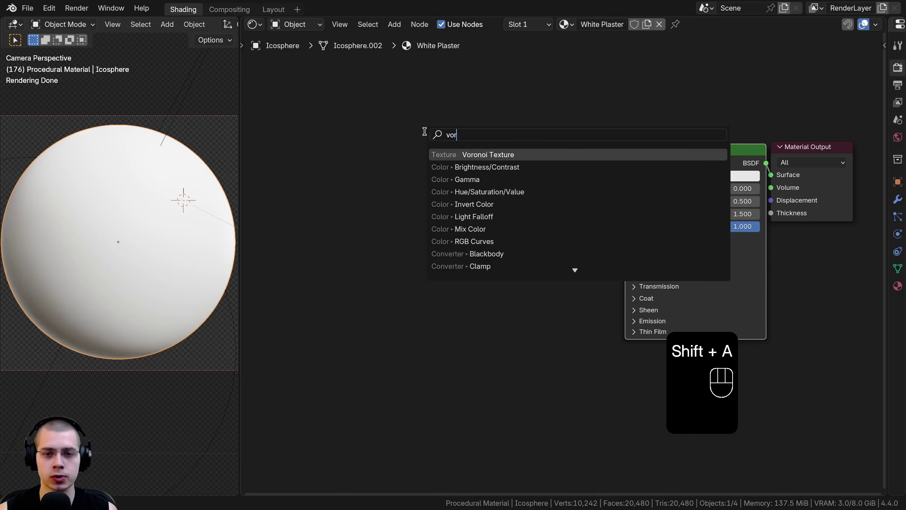
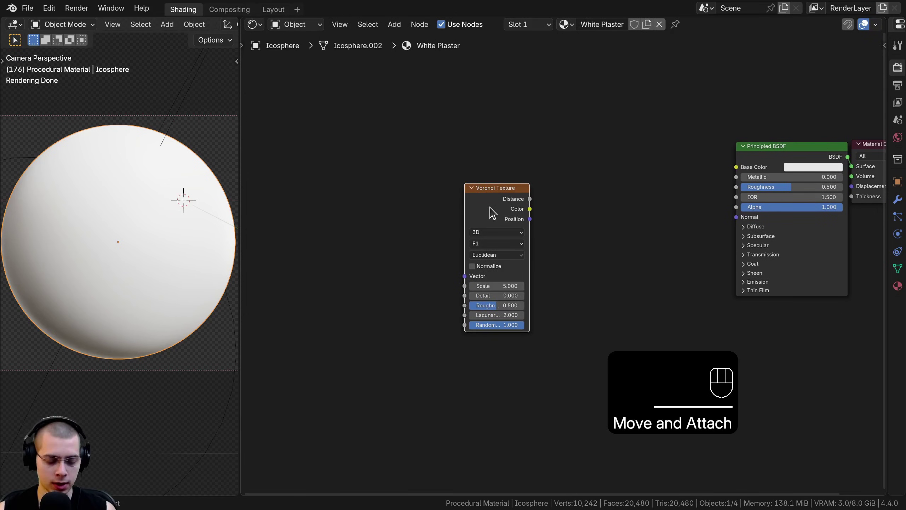
- Place the Voronoi Texture node and tune its Smooth F1 pattern scale toward 200
left_click(477, 207)
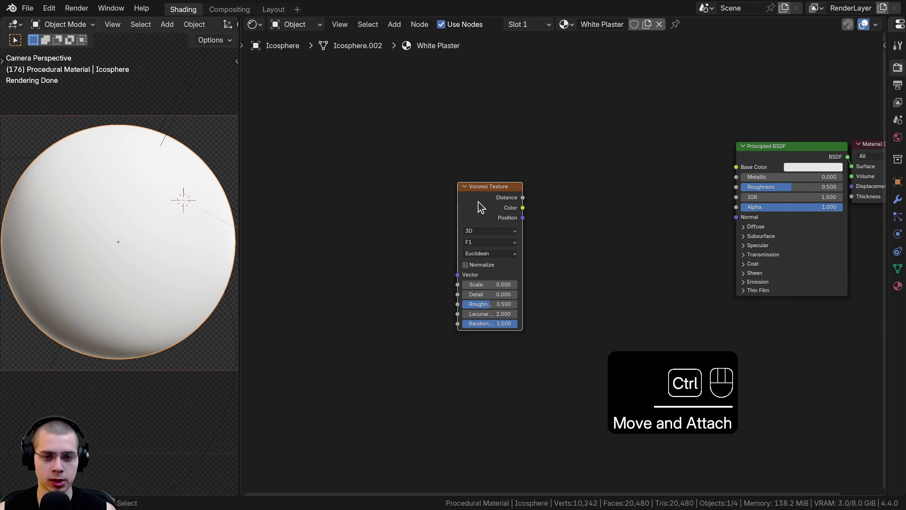
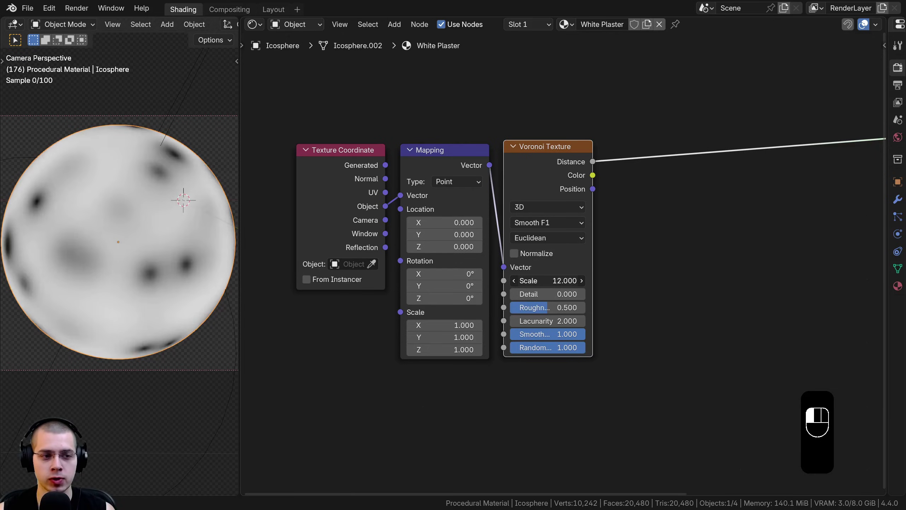
left_click_drag(168, 252, 183, 263)
left_click_drag(549, 225, 460, 232)
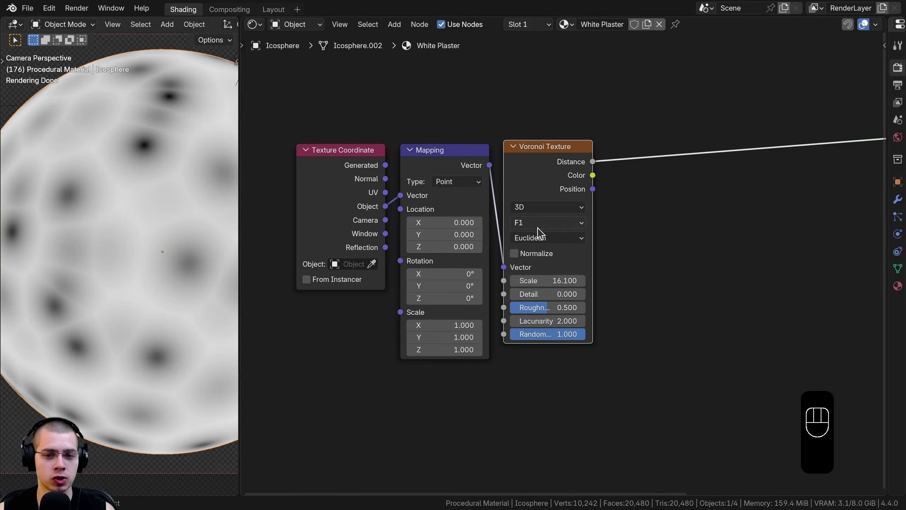
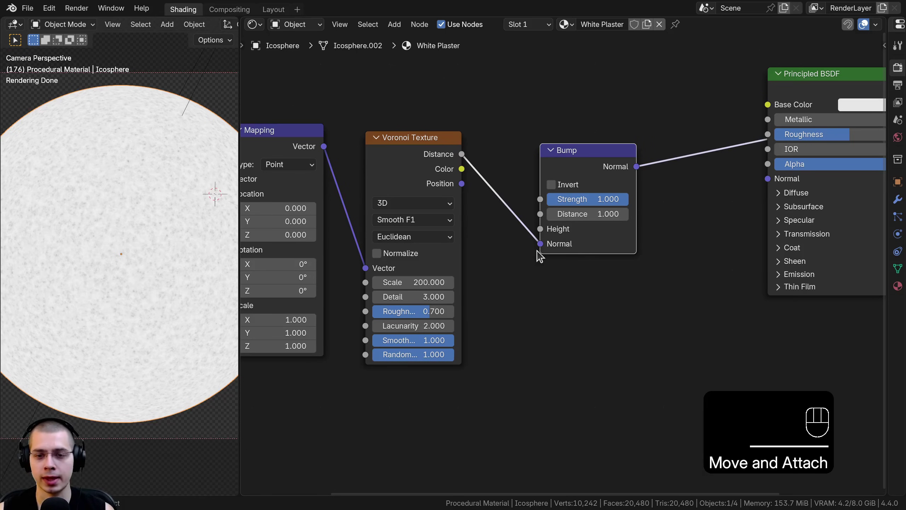
- Link Voronoi Distance to Bump Height and Bump Normal to the Principled BSDF at strength 0.171
left_click_drag(524, 249, 536, 260)
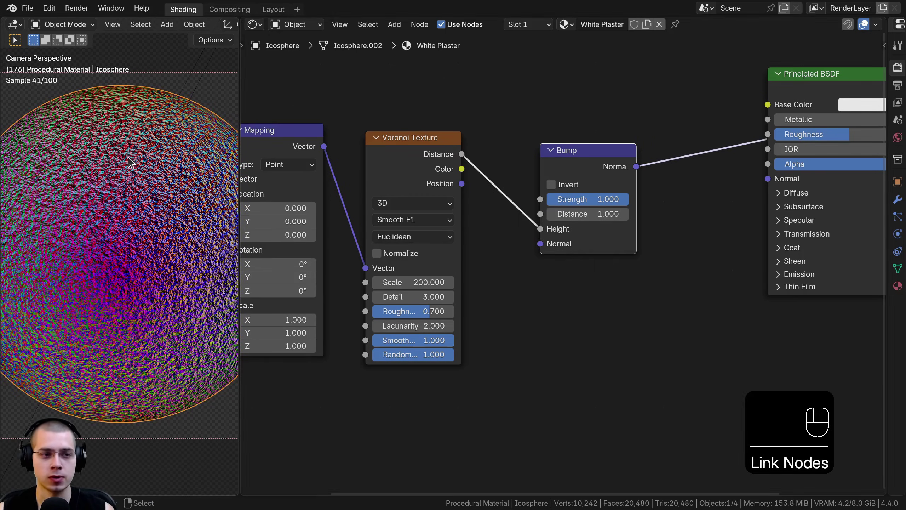
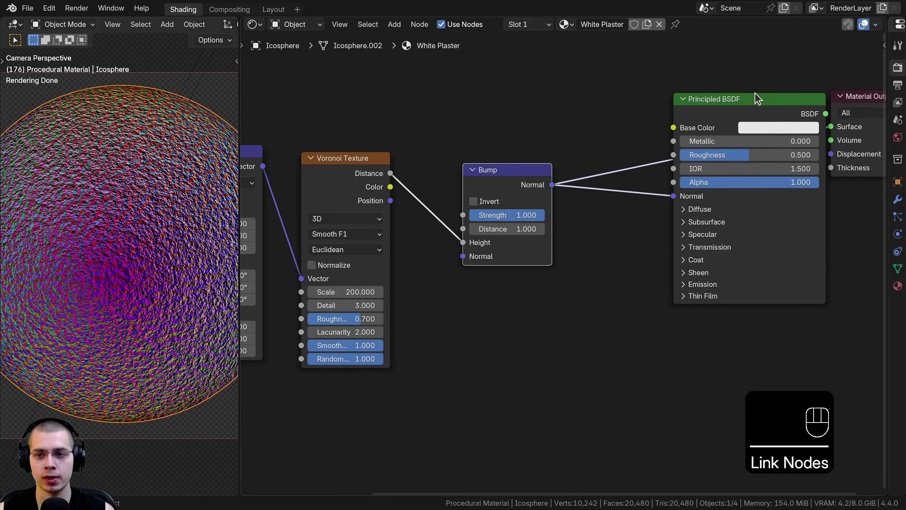
double_click(762, 110)
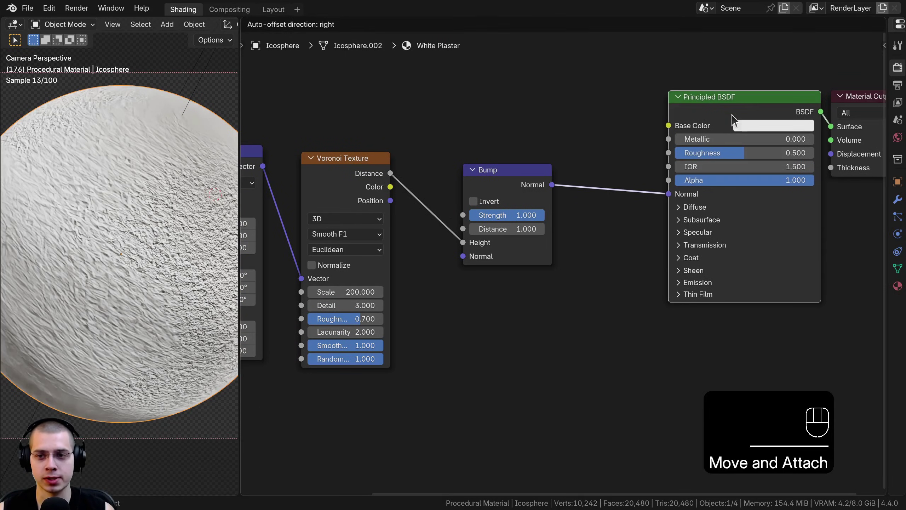
left_click(263, 211)
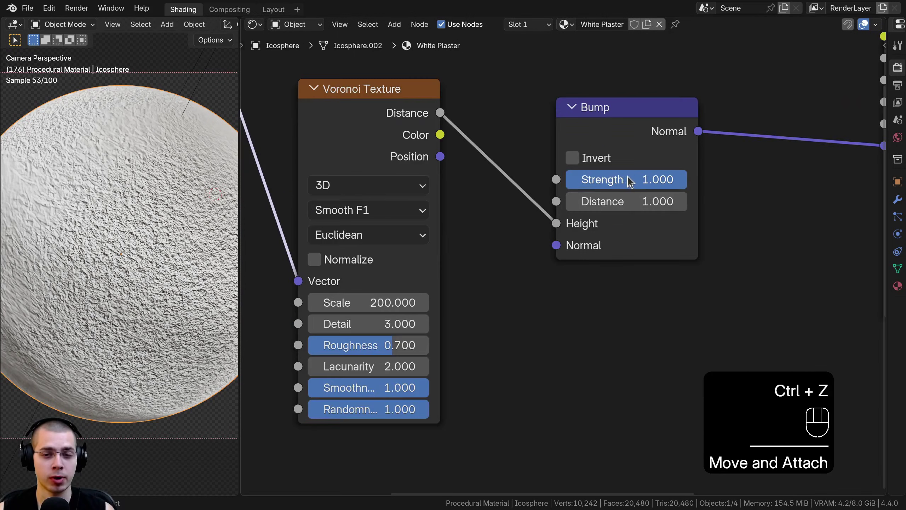
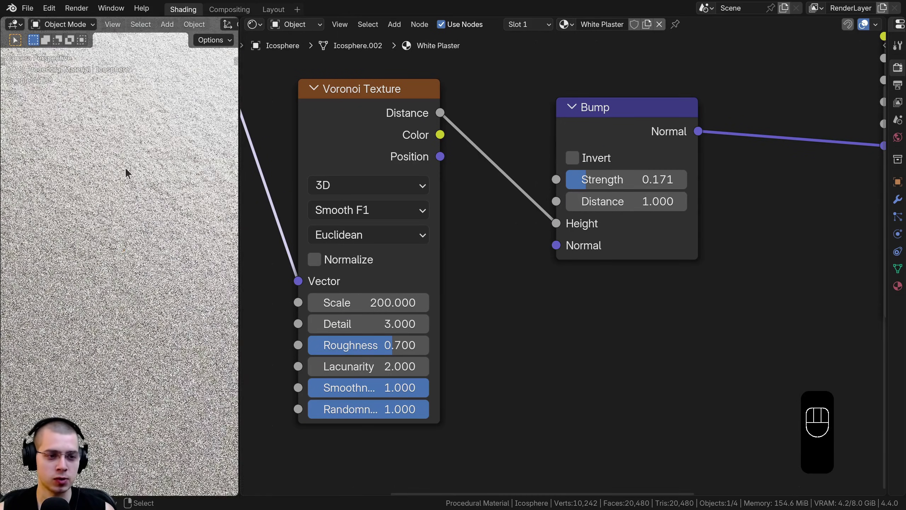
left_click_drag(164, 179, 140, 193)
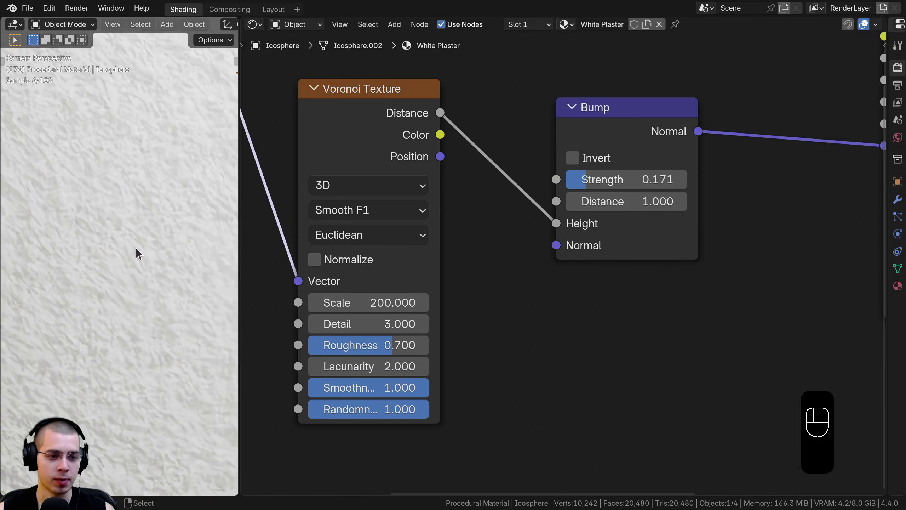
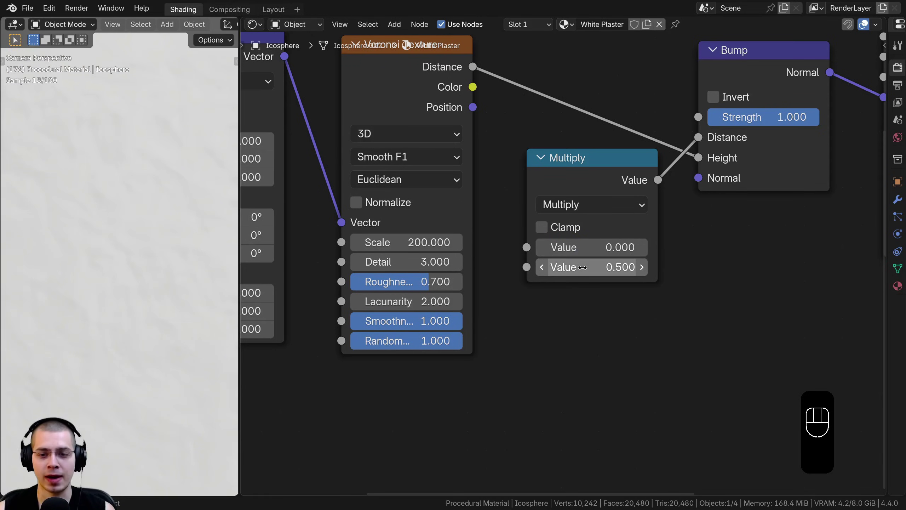
- Enter a 0.0002 Multiply factor for the bump height and place a second Voronoi above the first
left_click_drag(585, 264, 746, 234)
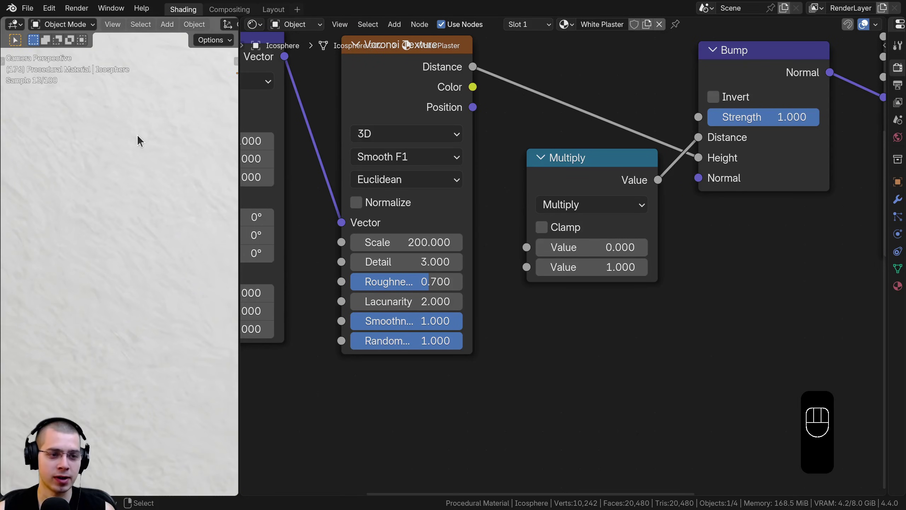
left_click_drag(588, 242, 605, 158)
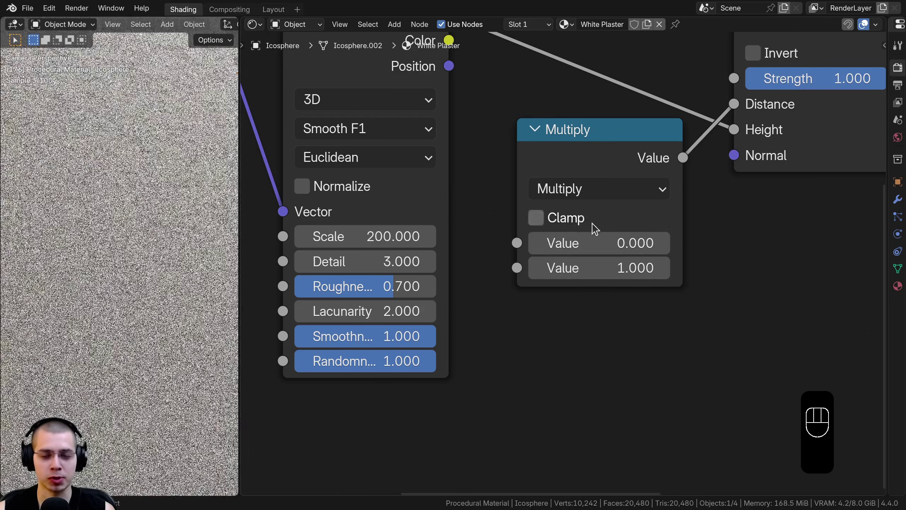
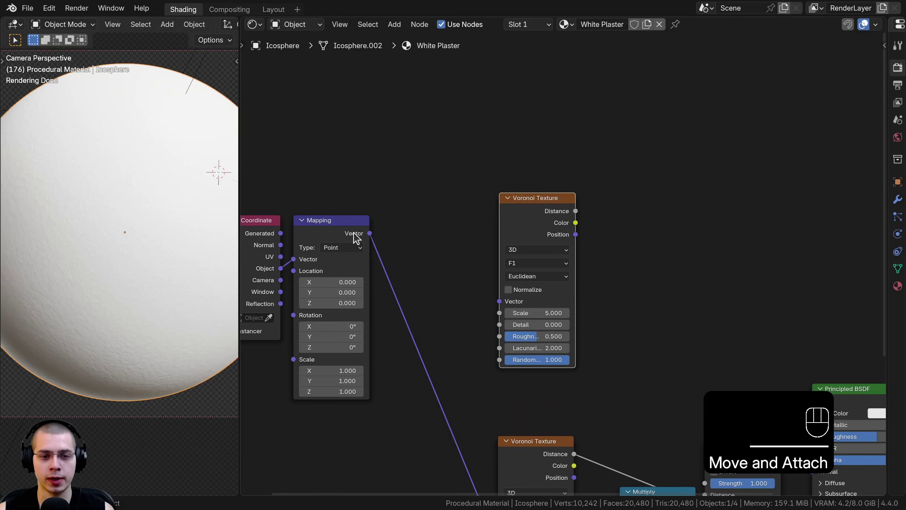
- Feed the mapping into the second Voronoi and make it normalized Smooth F1, scale 120, detail 2, roughness 1
left_click_drag(374, 259, 548, 272)
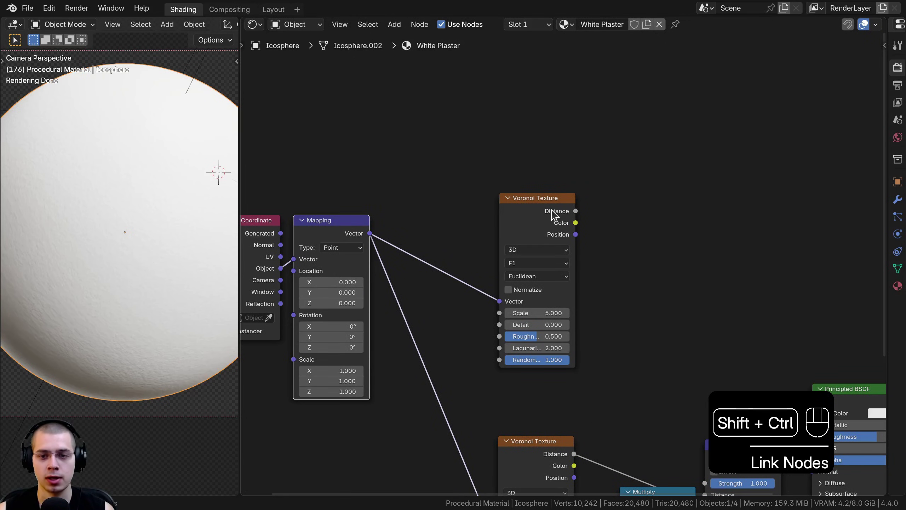
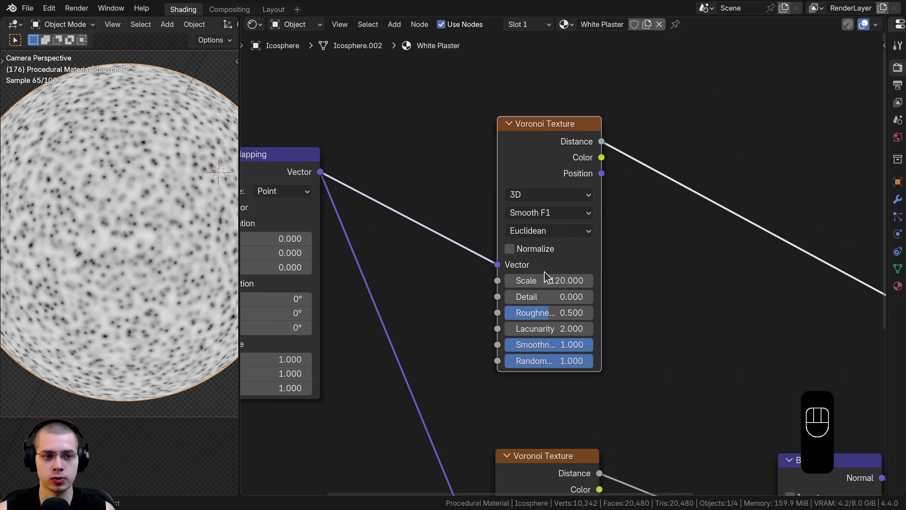
left_click_drag(551, 290, 631, 276)
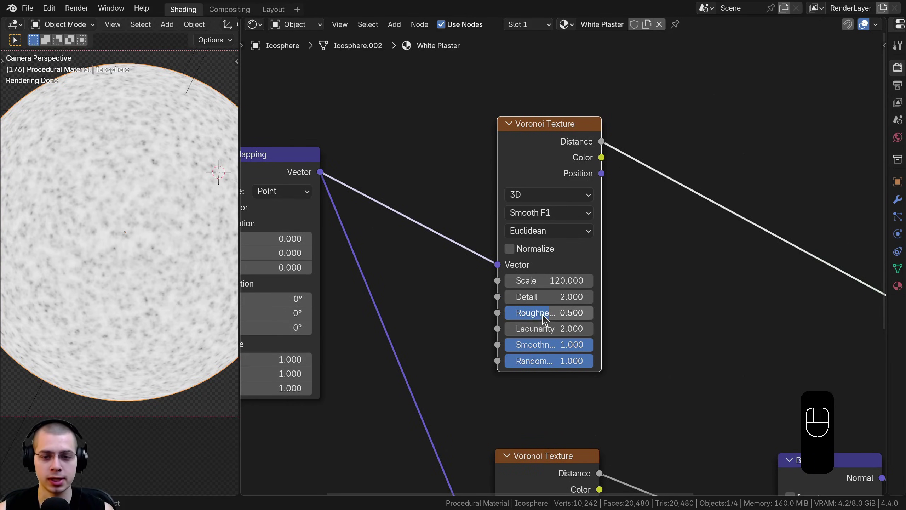
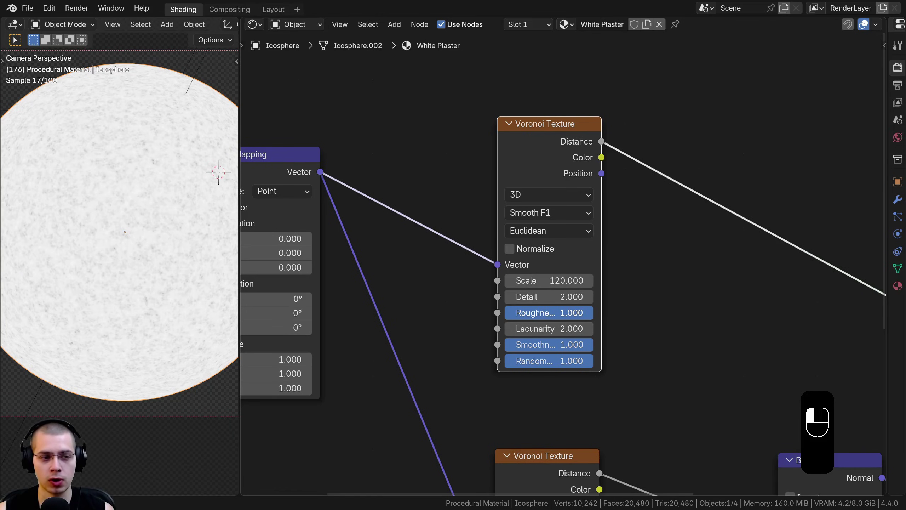
left_click_drag(570, 199, 562, 185)
left_click(529, 250)
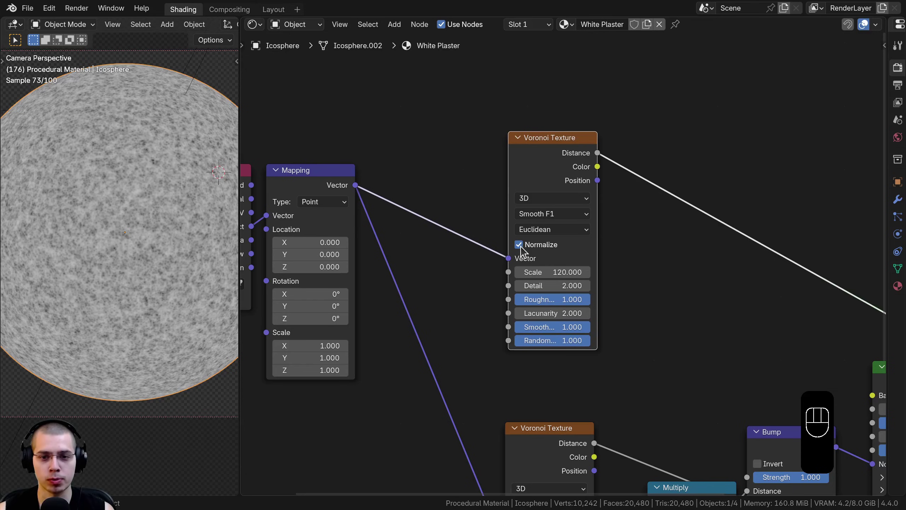
left_click(523, 250)
left_click(525, 249)
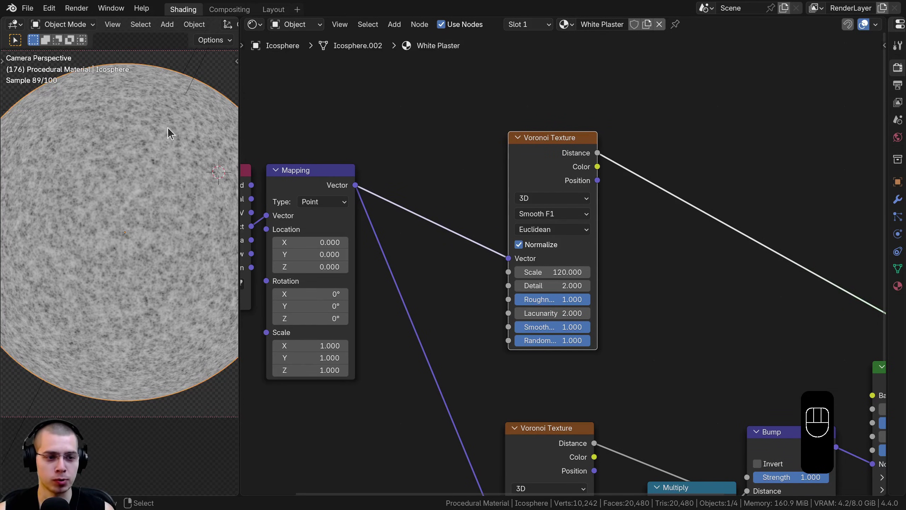
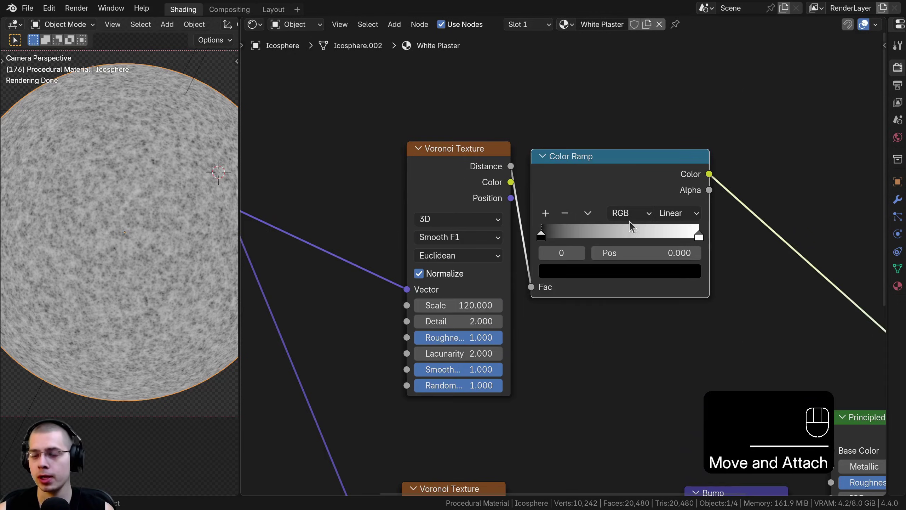
- Pull the Color Ramp's white stop inward to about 0.45 to brighten the speckles
left_click_drag(699, 241, 606, 236)
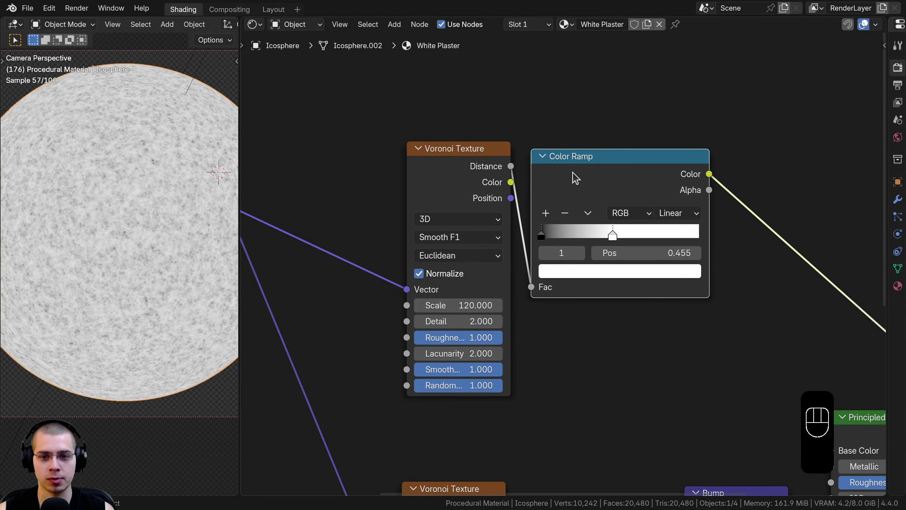
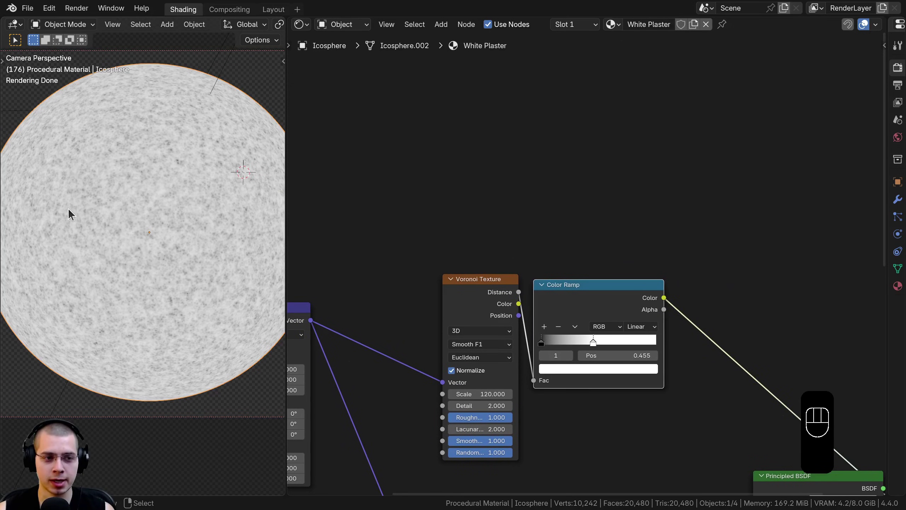
middle_click(451, 194)
- Add a Noise Texture at scale 14, detail 8 with a Color Ramp black stop at 0.387, then select both Color Ramps
key("shift+a")
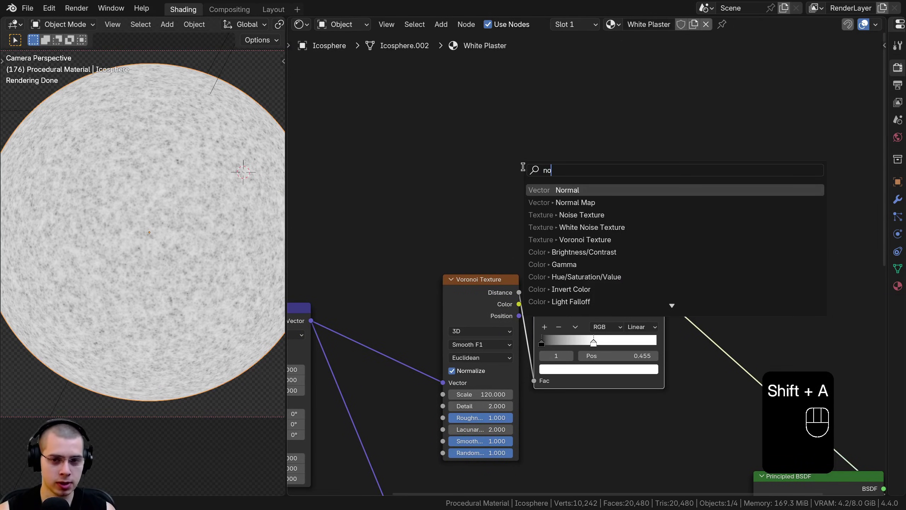
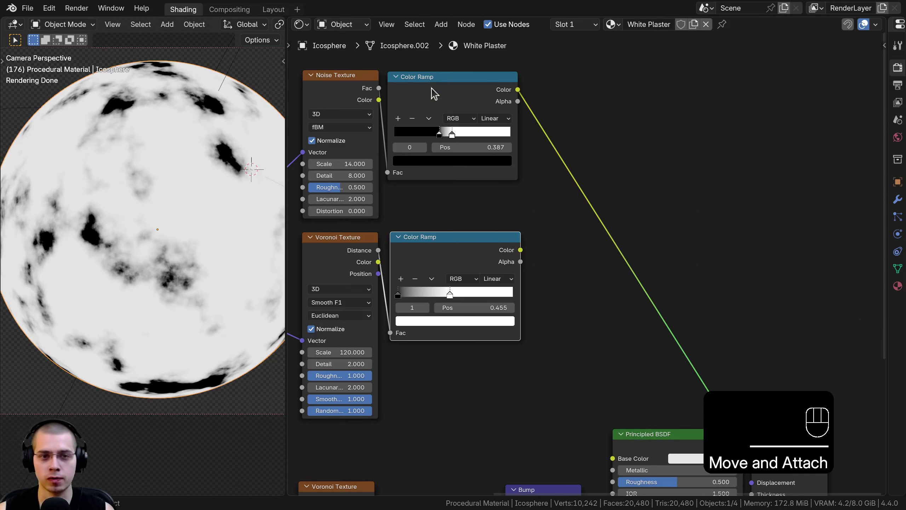
left_click(437, 97)
left_click(454, 264)
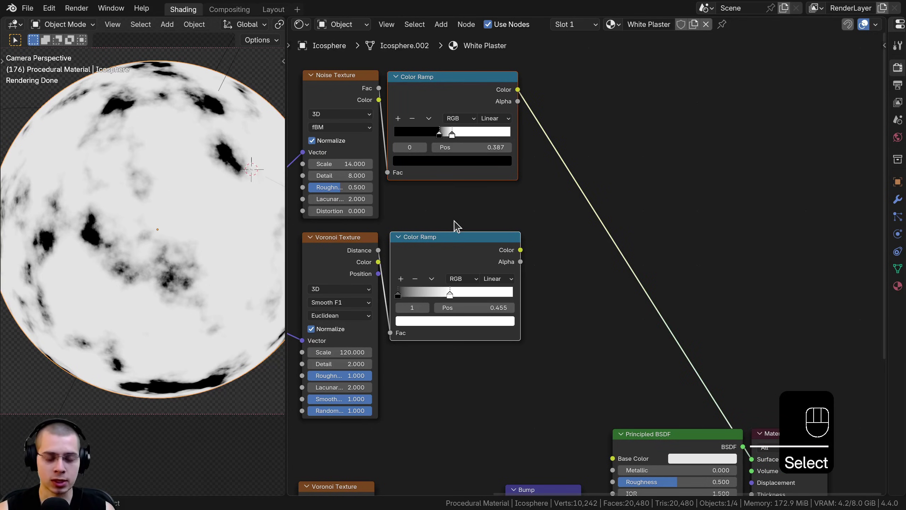
- Combine both ramps with a Mix node and brighten its B colour to white
key("ctrl+0")
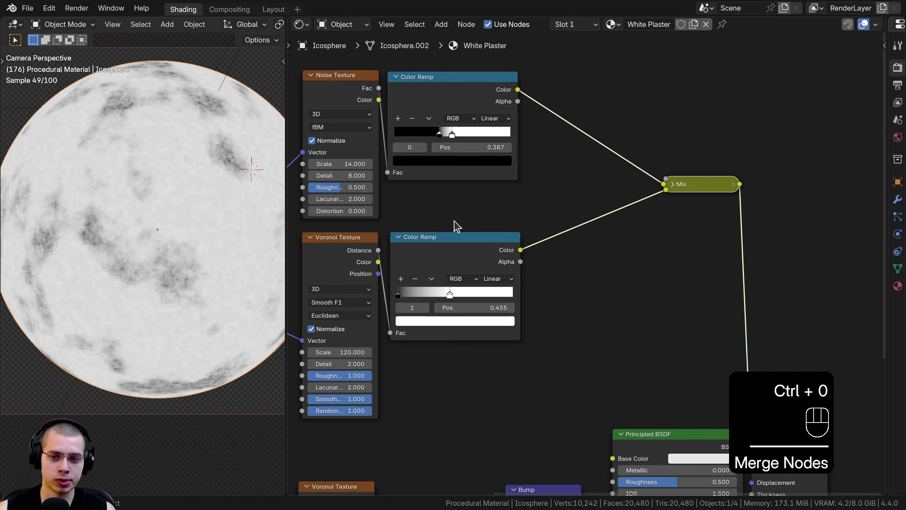
left_click(672, 194)
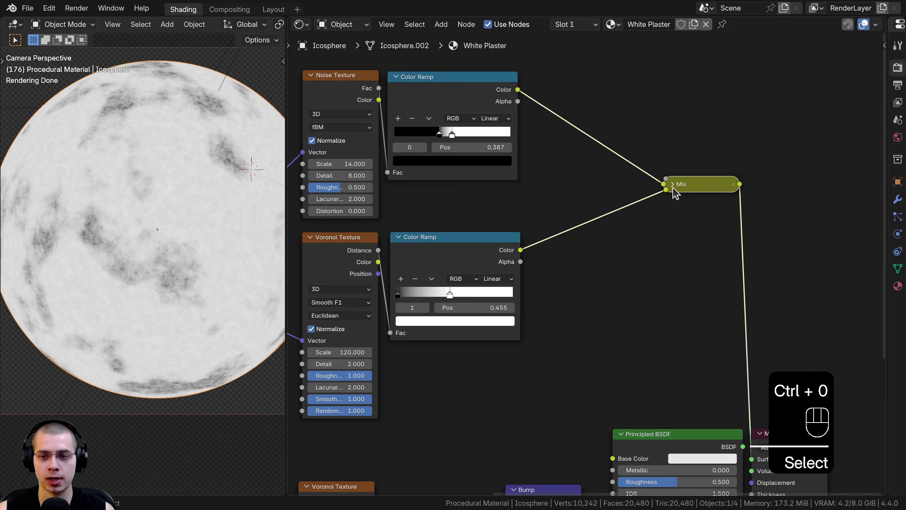
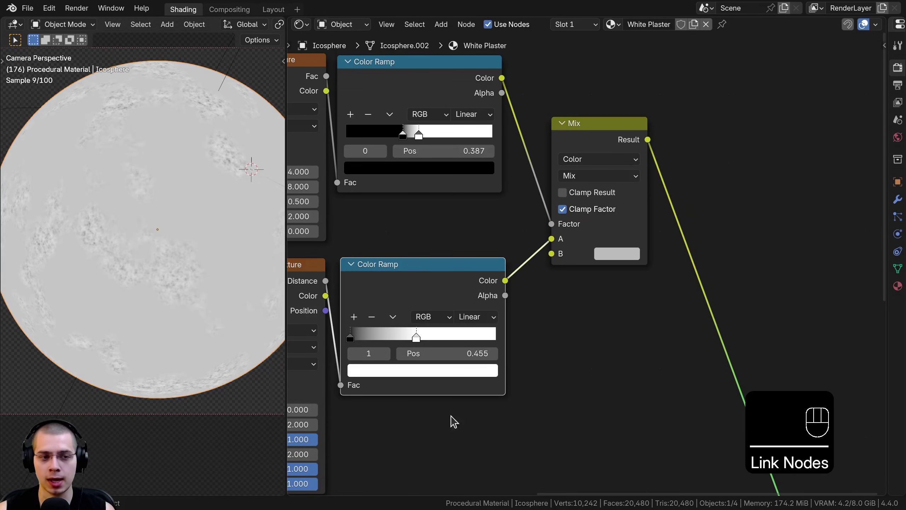
left_click(624, 263)
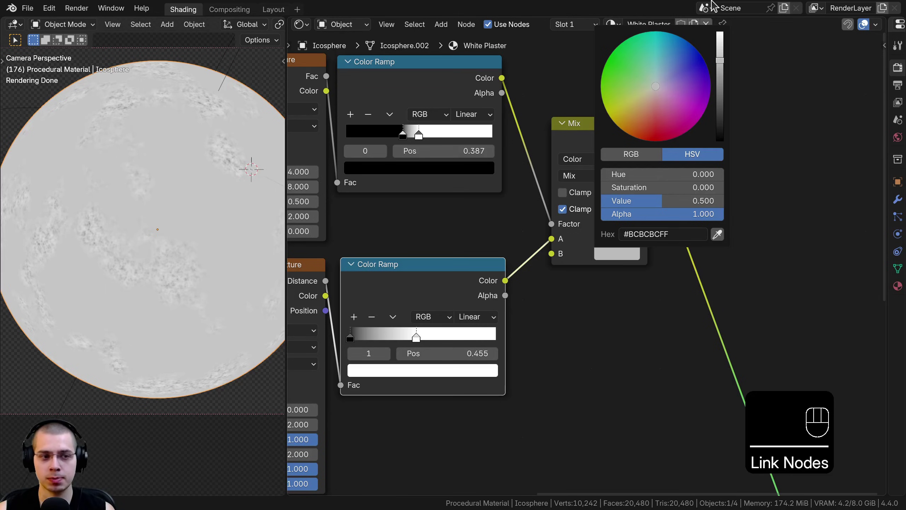
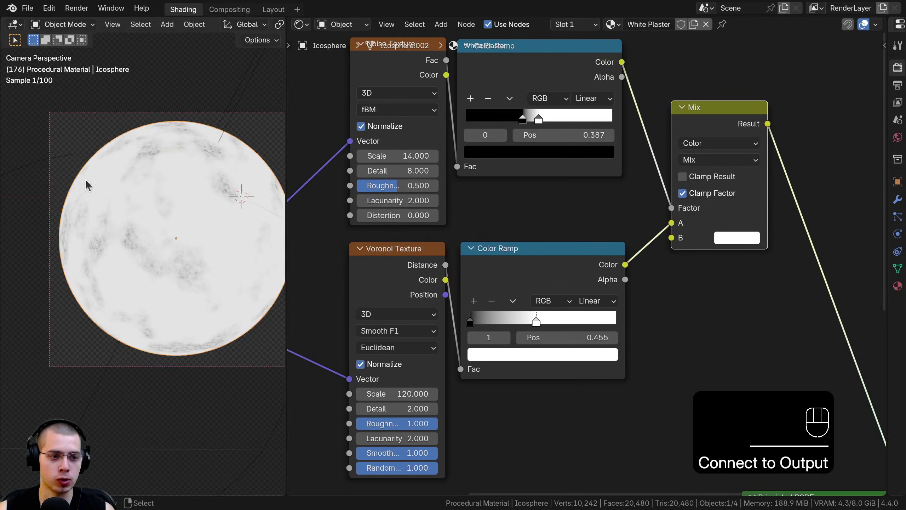
- Duplicate the Multiply and Bump pair and place the copy beside the originals
scroll("down", 3)
middle_click(149, 178)
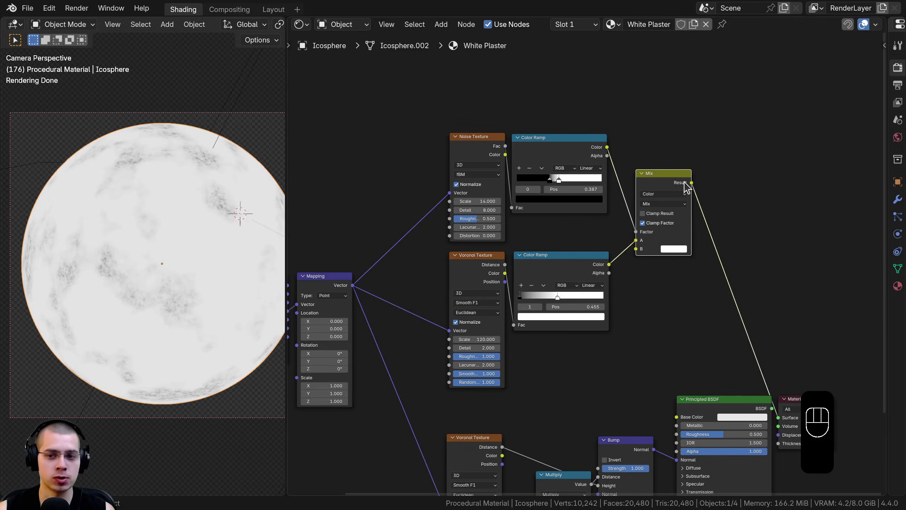
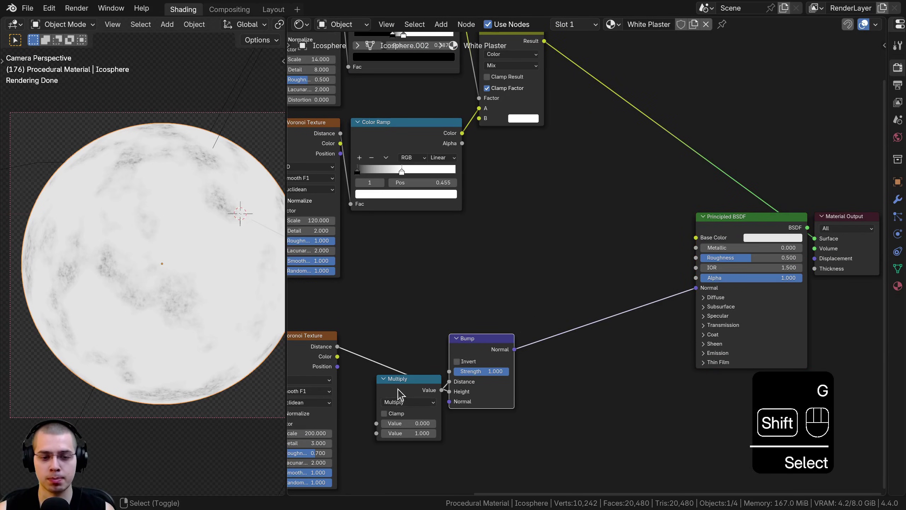
right_click(404, 392)
left_click(426, 385)
key("shift+d")
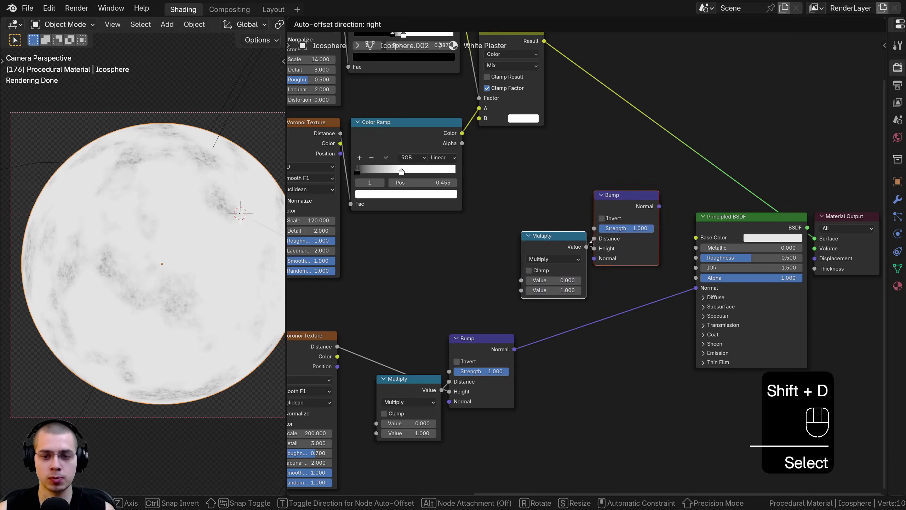
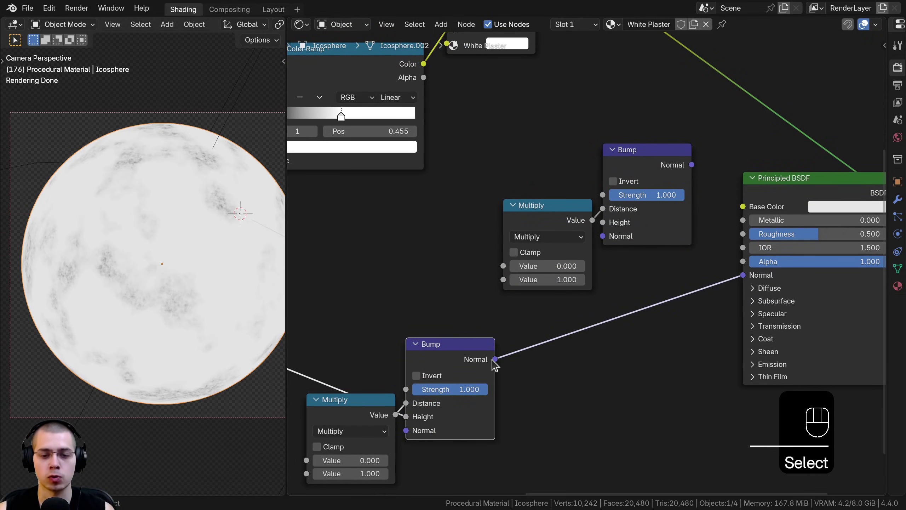
left_click_drag(388, 218, 613, 243)
left_click(560, 171)
- Feed the first Bump's normal into the second Bump and position the new pair
left_click_drag(591, 194, 624, 277)
left_click(583, 260)
key("g")
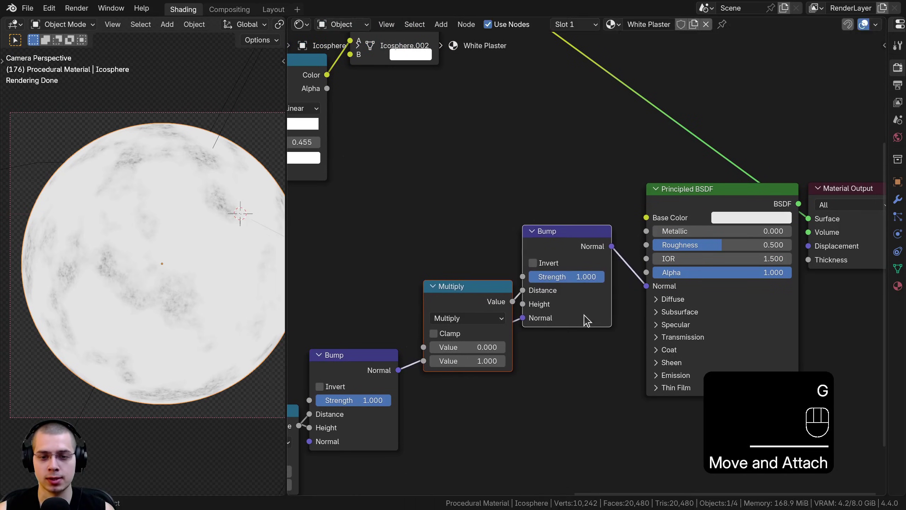
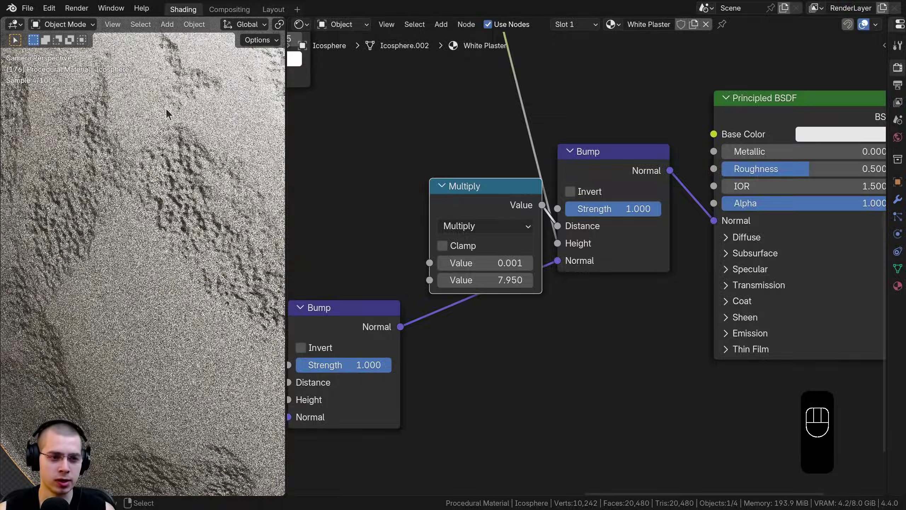
- Enable Invert on the second Bump so the plaster pits press inward
middle_click(146, 192)
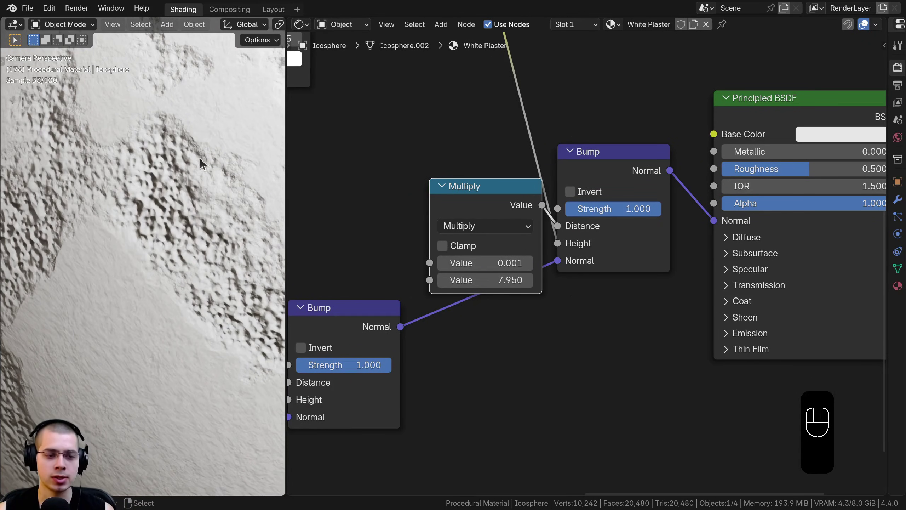
left_click(575, 198)
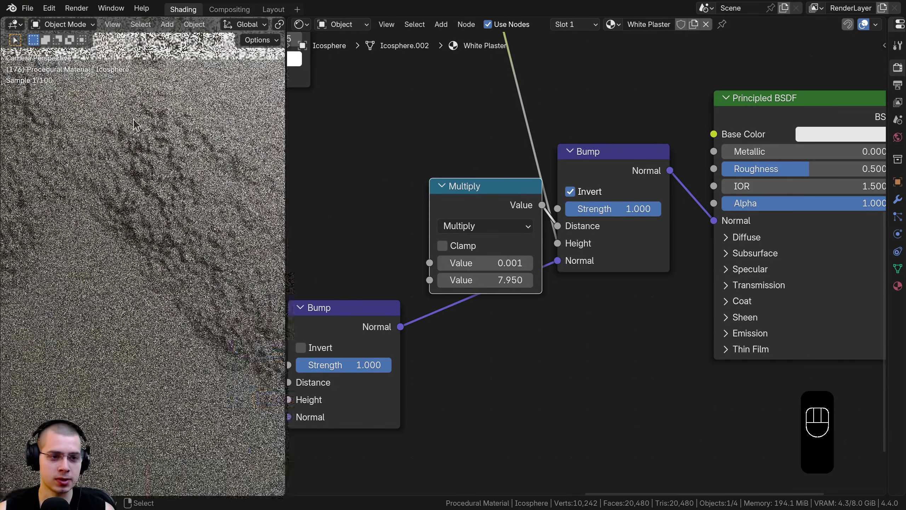
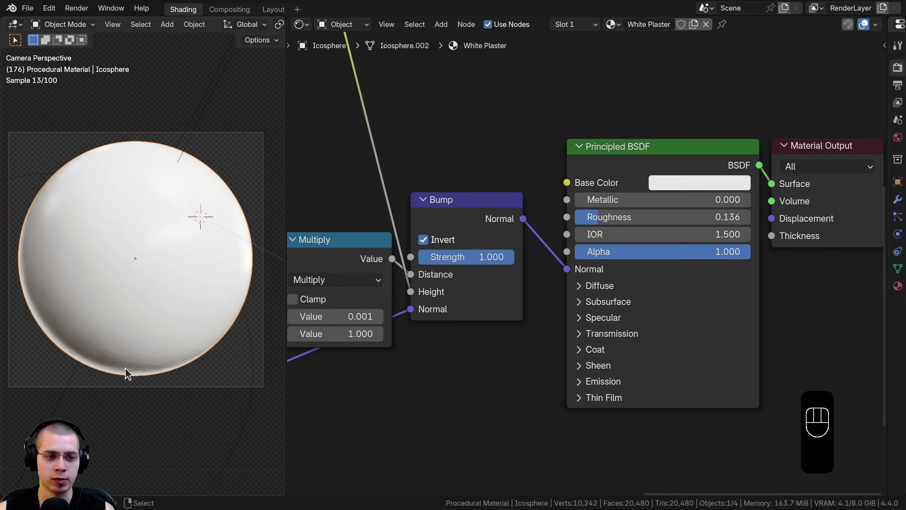
- Set roughness to 0.500 and edit the Base Color hex to a neutral grey
left_click_drag(620, 220, 621, 220)
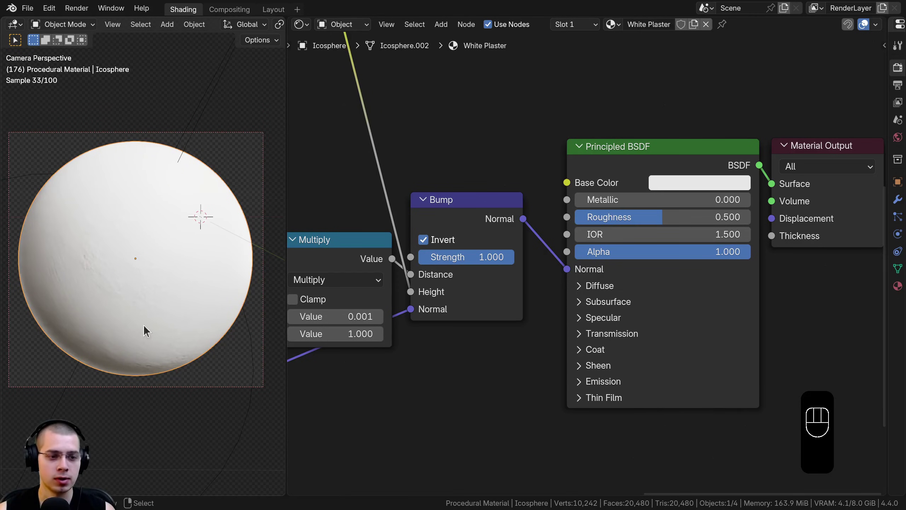
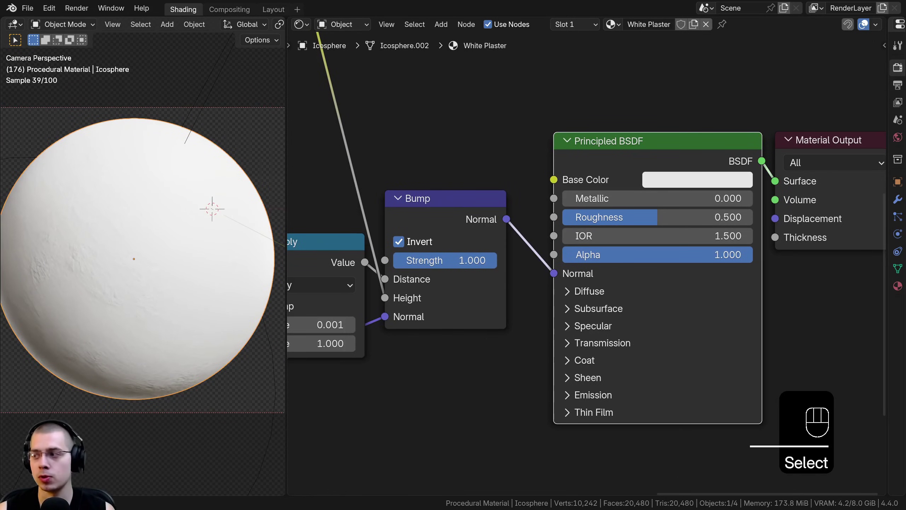
key("ctrl+v")
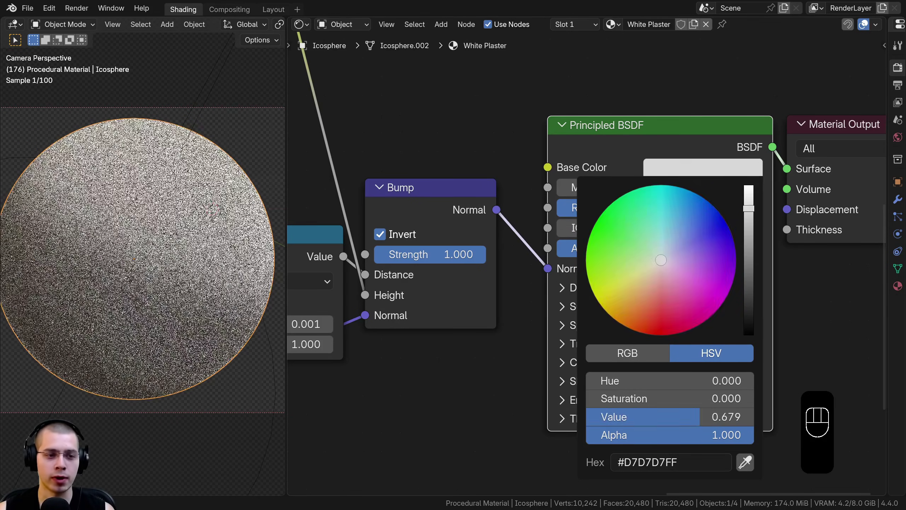
left_click(695, 170)
middle_click(740, 158)
left_click(675, 298)
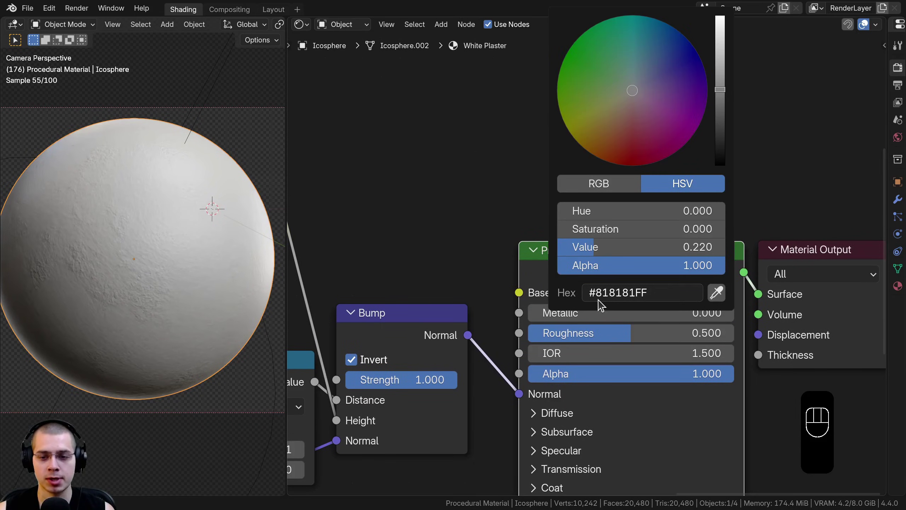
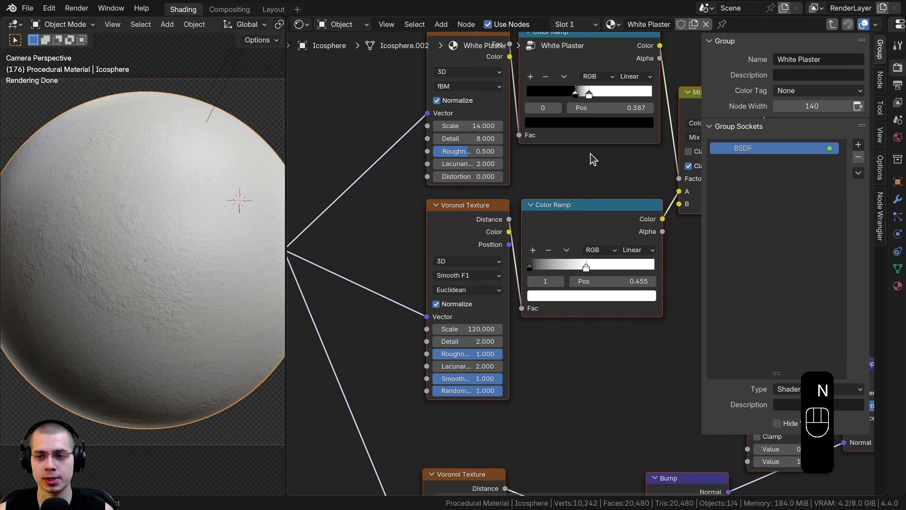
- Rename the group output to Shader, link a Scale input to Mapping Scale, and exit the group
left_click(883, 52)
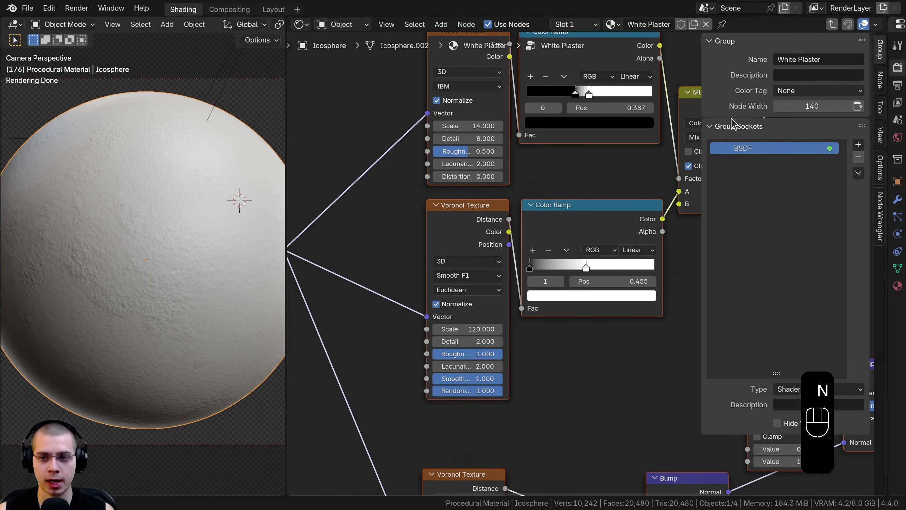
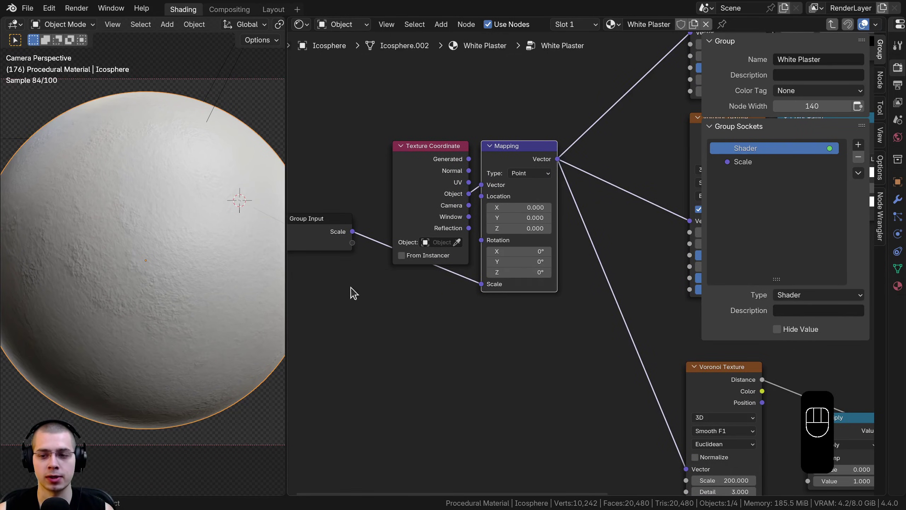
left_click(748, 163)
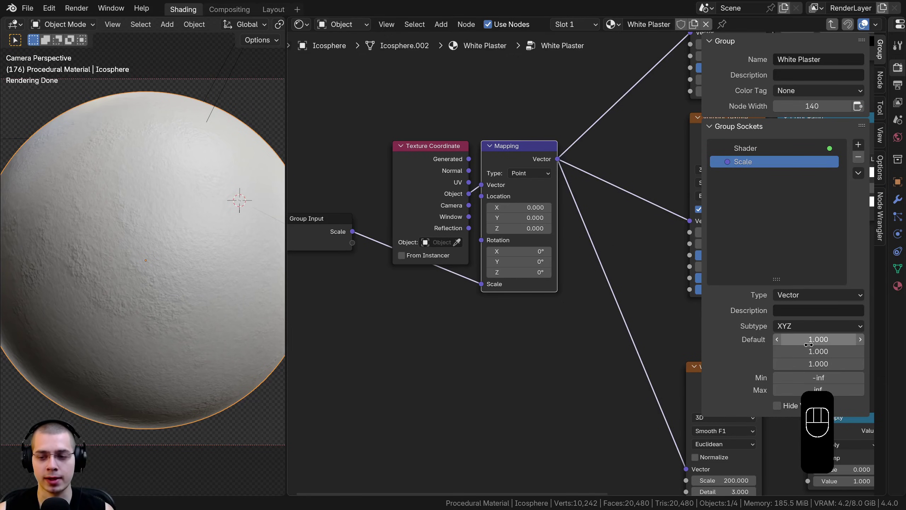
left_click_drag(816, 301, 785, 328)
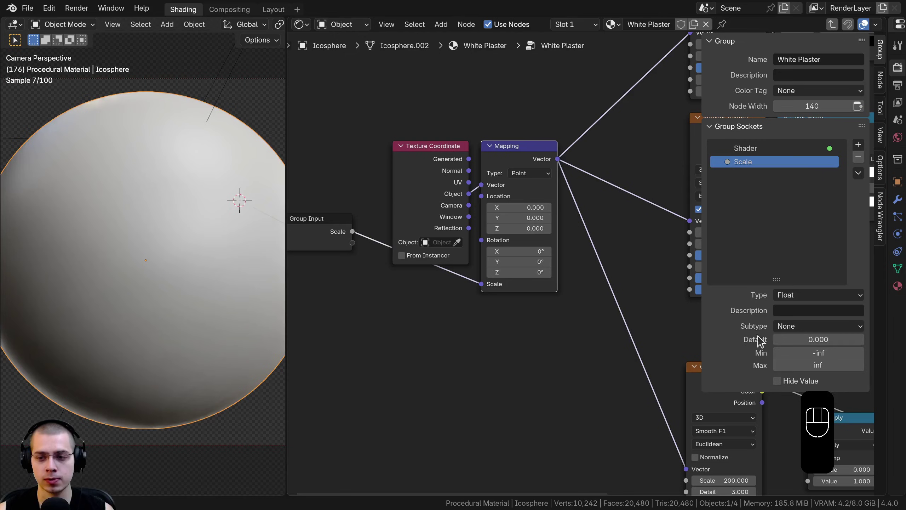
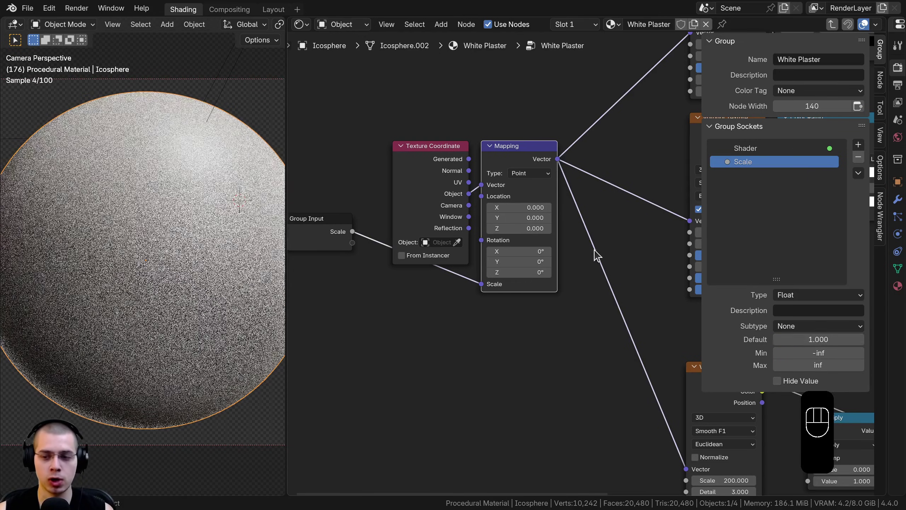
middle_click(591, 247)
key("Tab")
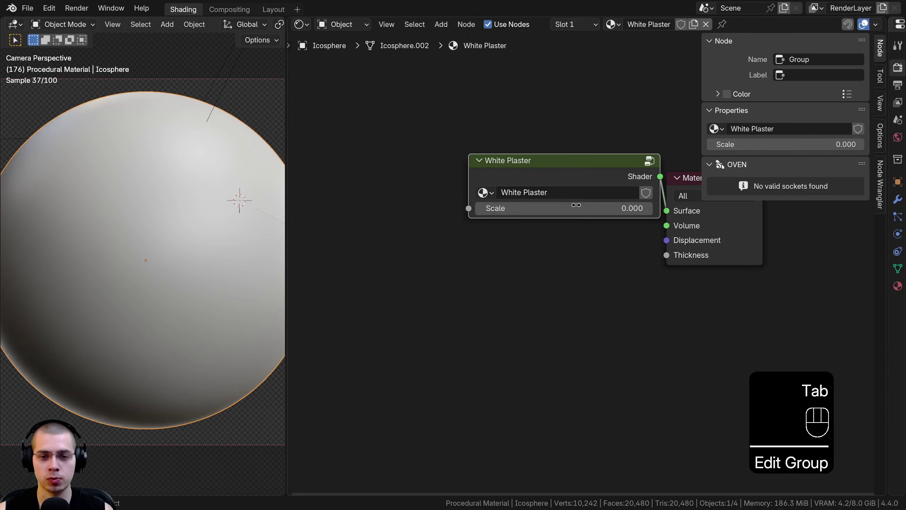
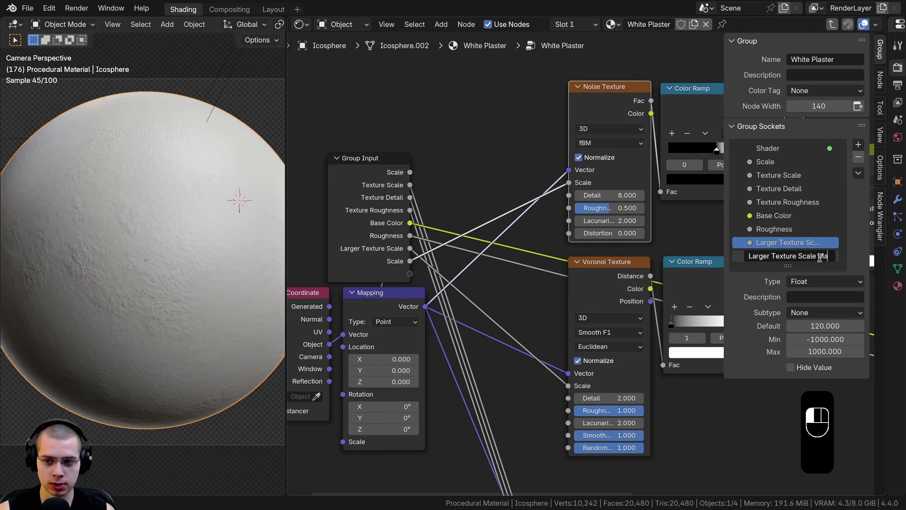
- Expose Texture Scale, roughness, colour and bump strength sockets on the White Plaster group and exit to check them
key("Tab")
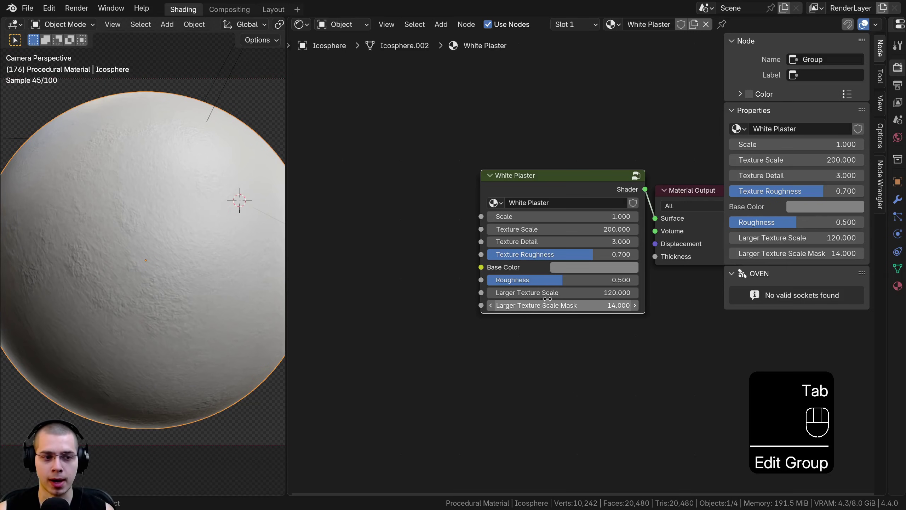
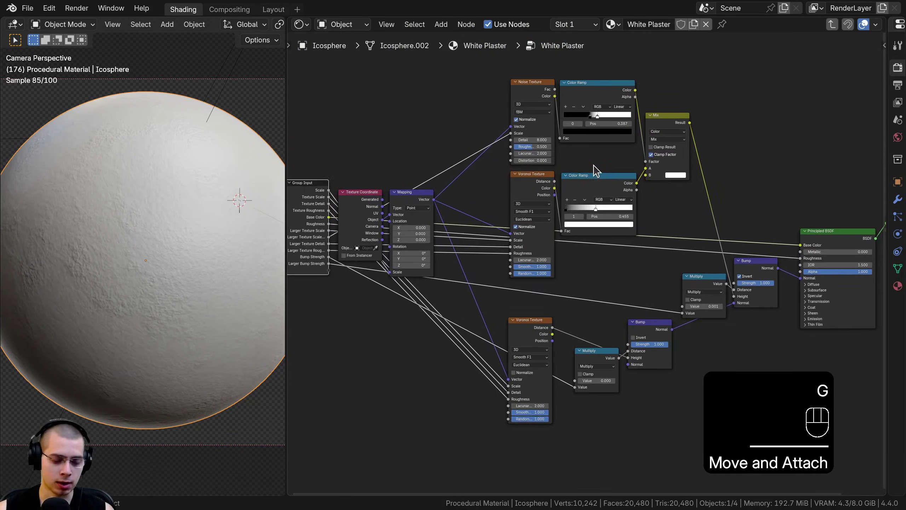
key("Tab")
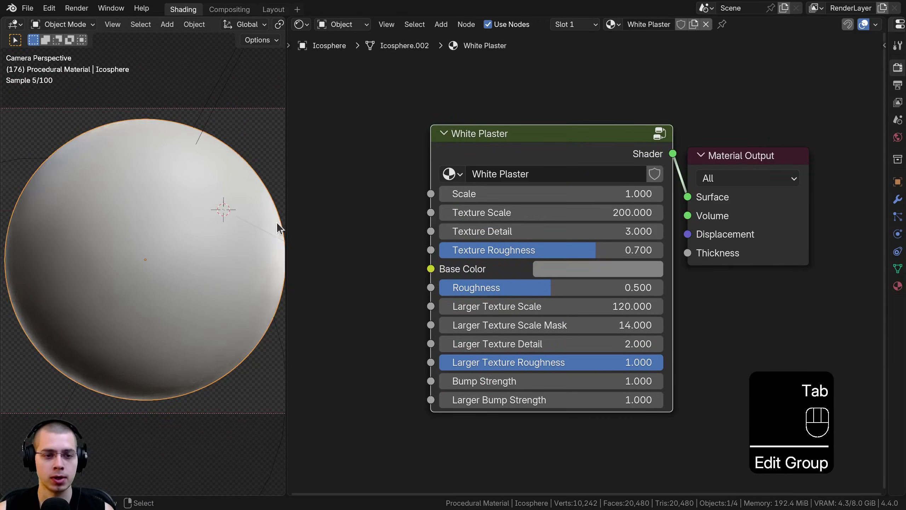